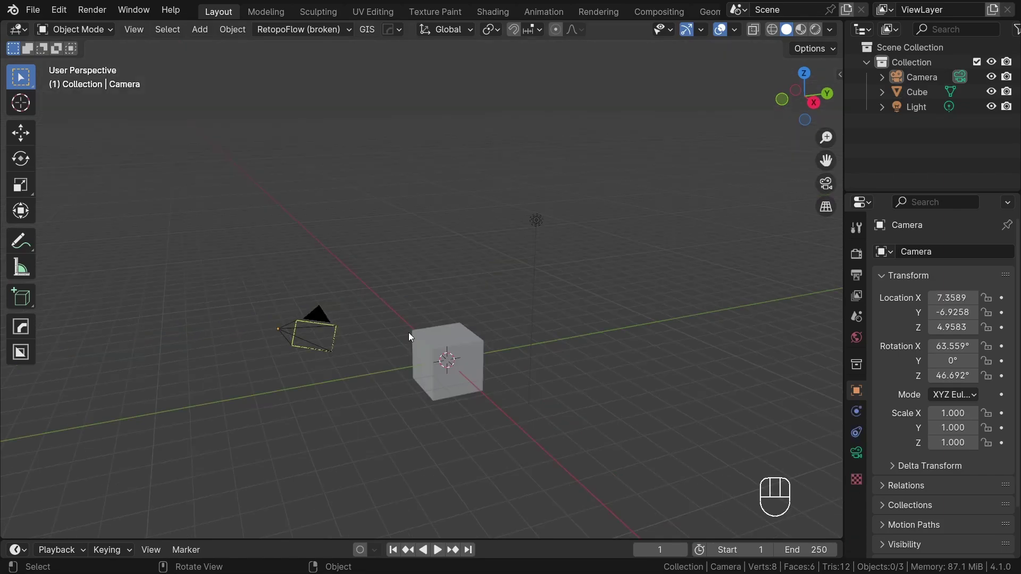
- Delete the default camera and light, then select the remaining cube
middle_click(512, 391)
click(190, 256)
click(487, 141)
key(x)
click(453, 336)
middle_click(473, 326)
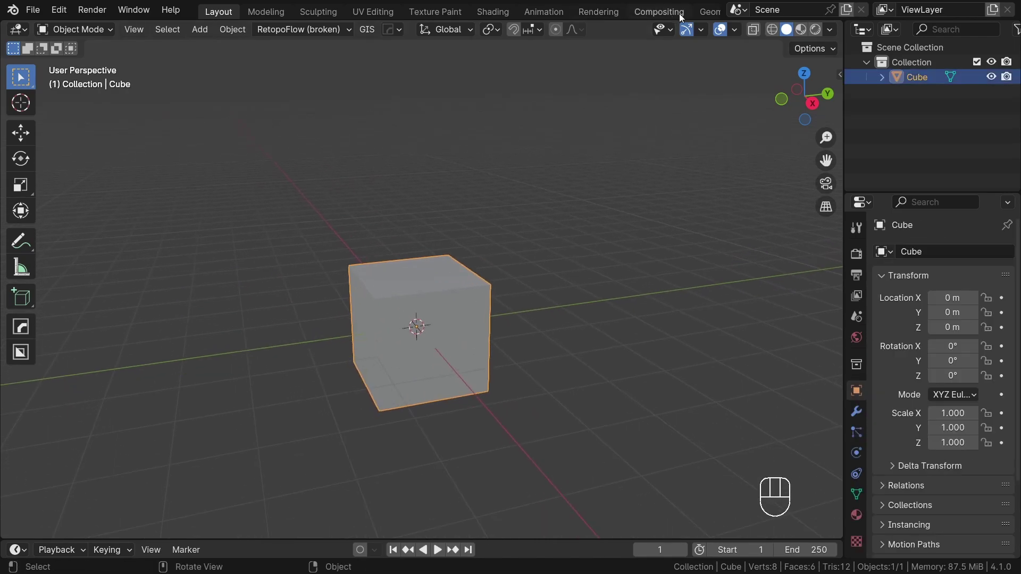
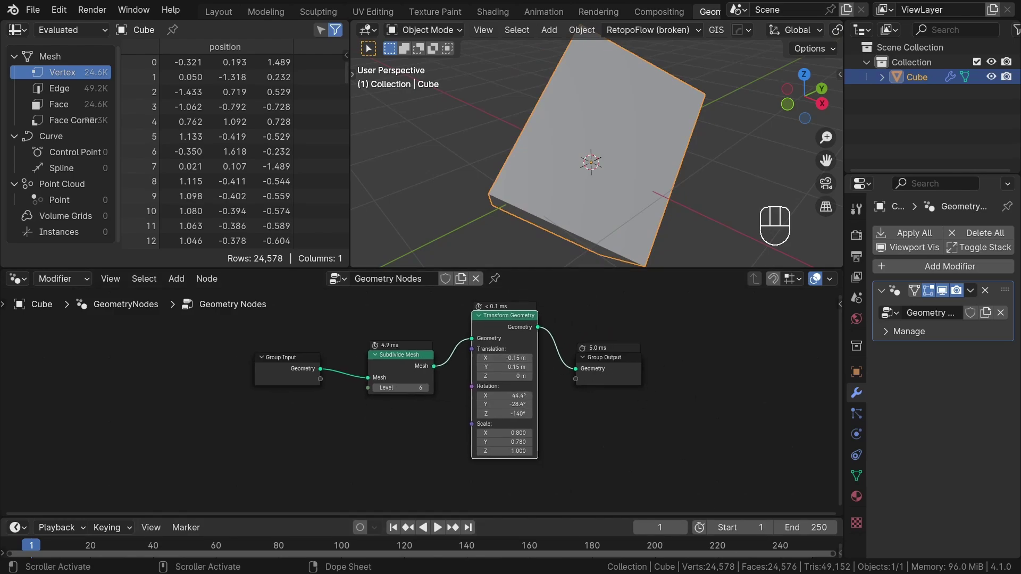
- Add a Mesh Boolean Difference after the Transform Geometry, fed by the subdivided mesh
click(626, 377)
click(675, 310)
key(shift+a)
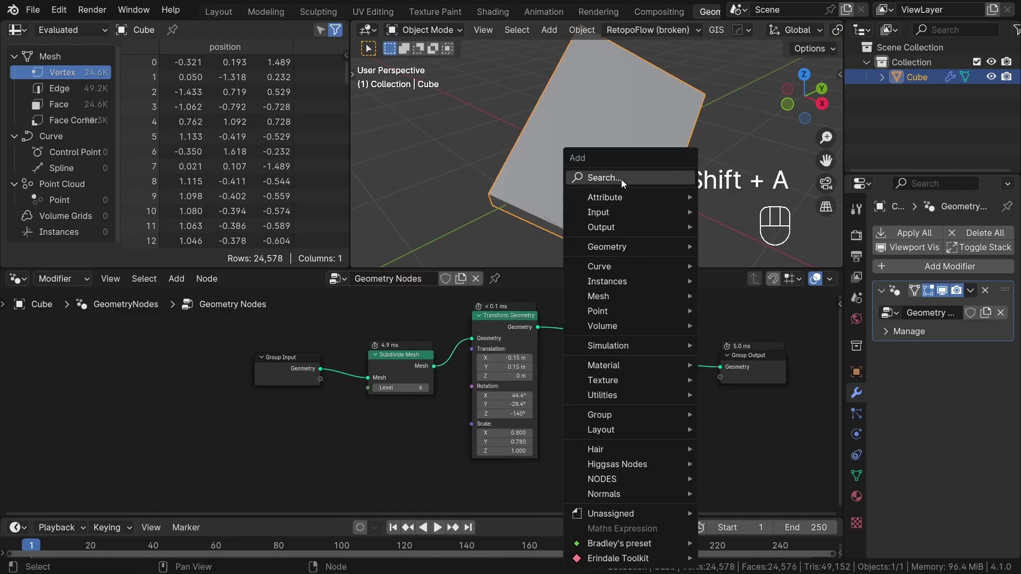
key(shift+a)
key(o)
click(665, 466)
drag(440, 405, 660, 462)
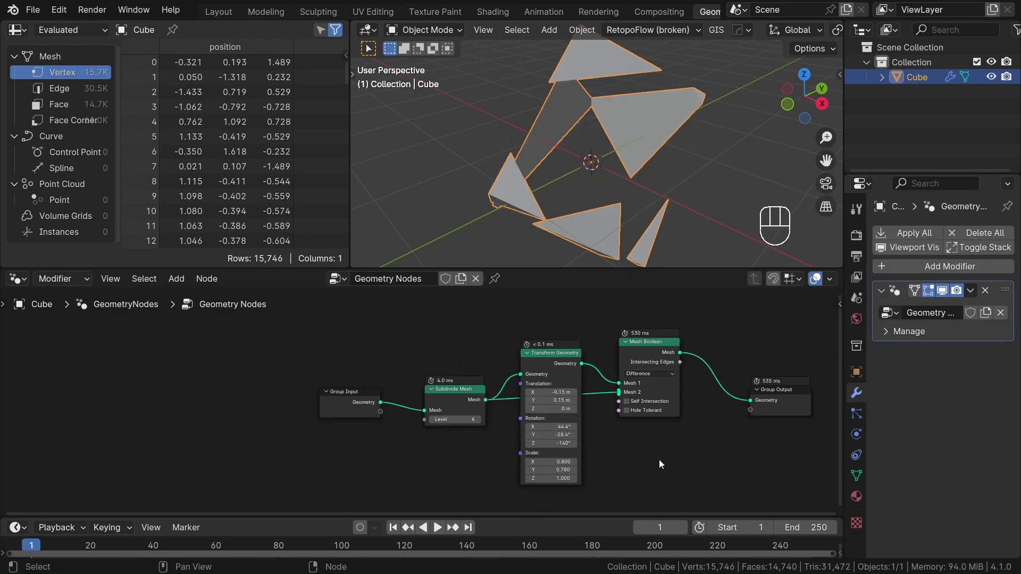
drag(657, 169, 559, 139)
middle_click(612, 372)
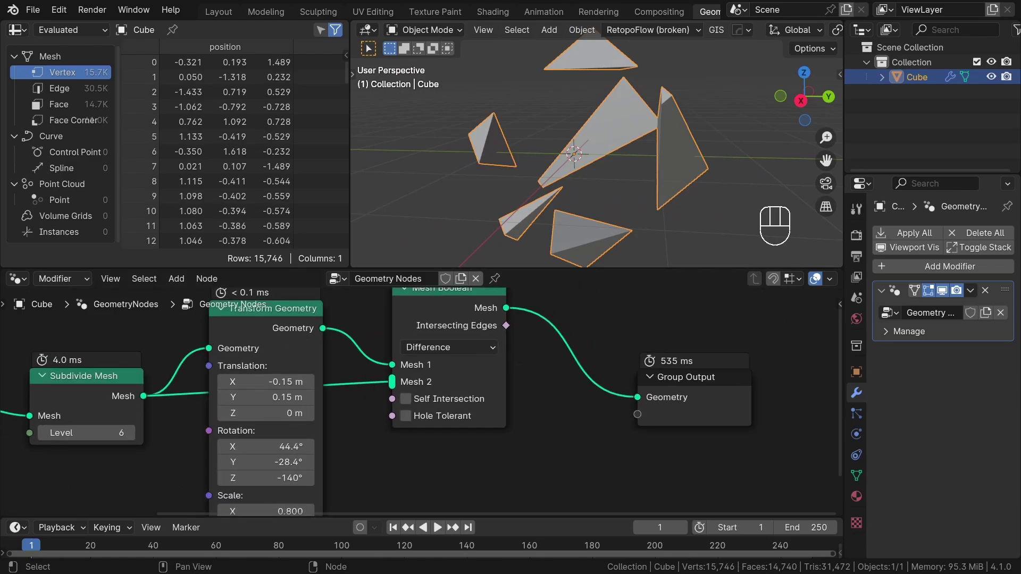
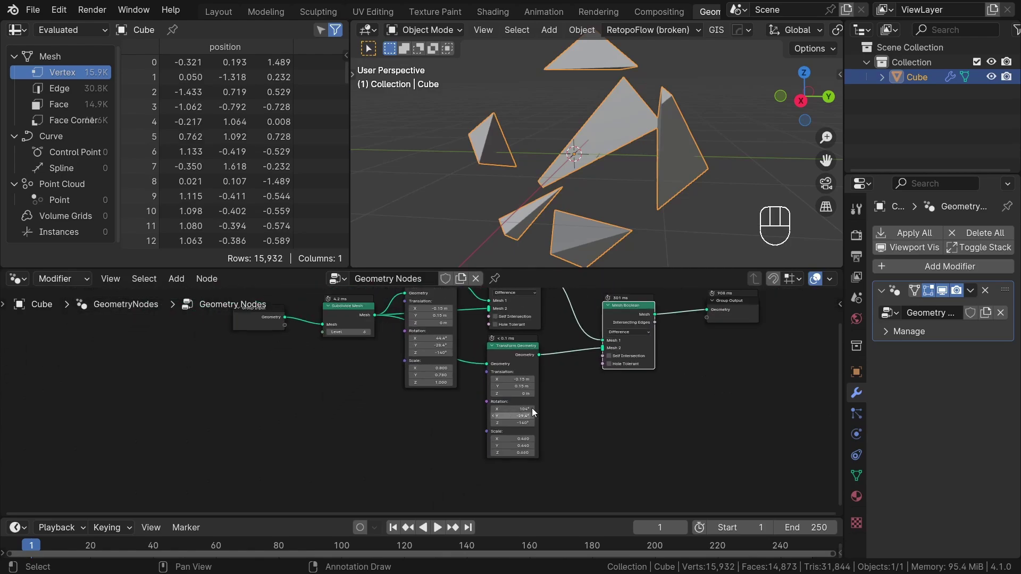
middle_click(558, 418)
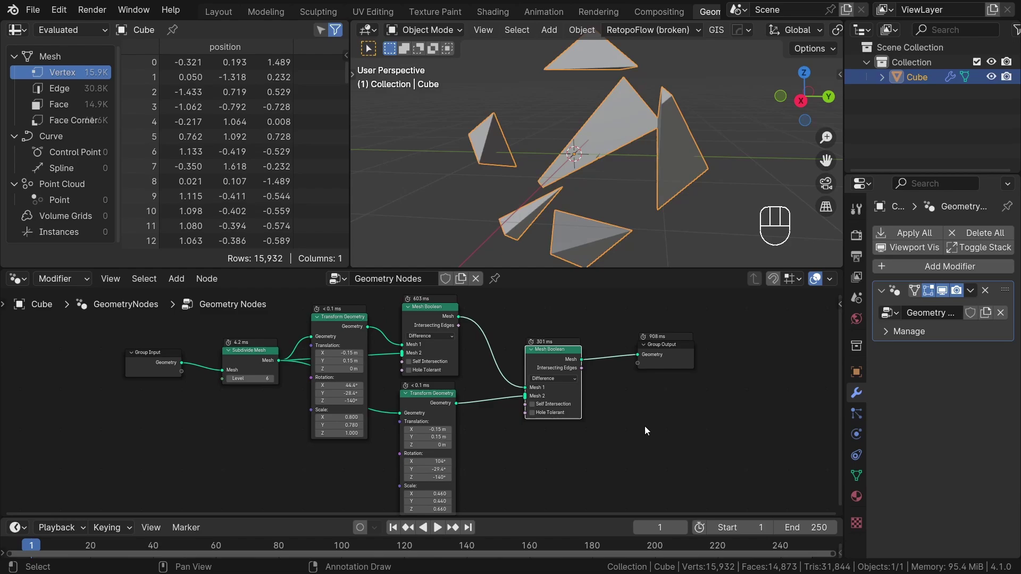
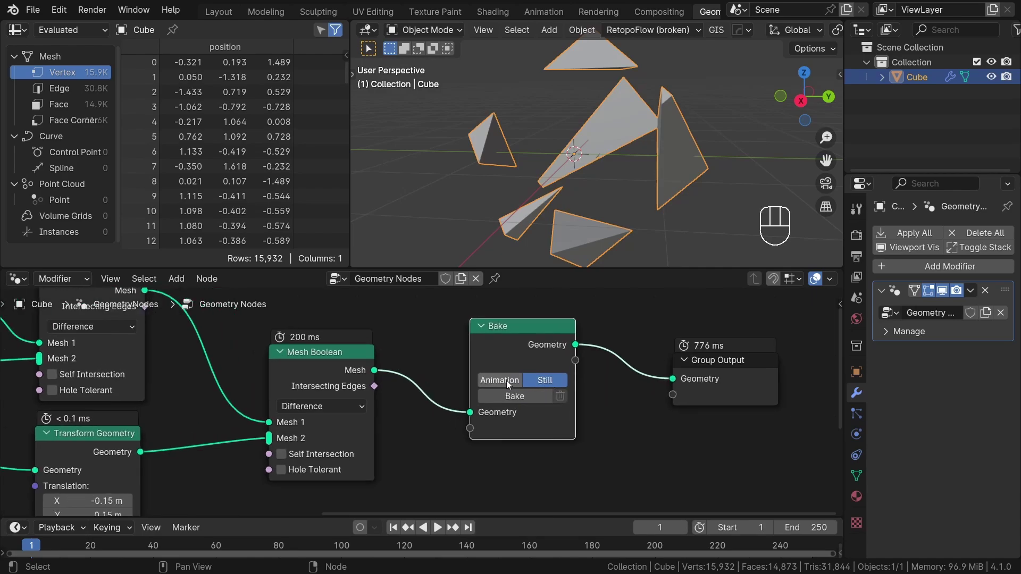
- Set the Bake node to Still and bake the boolean result
click(587, 390)
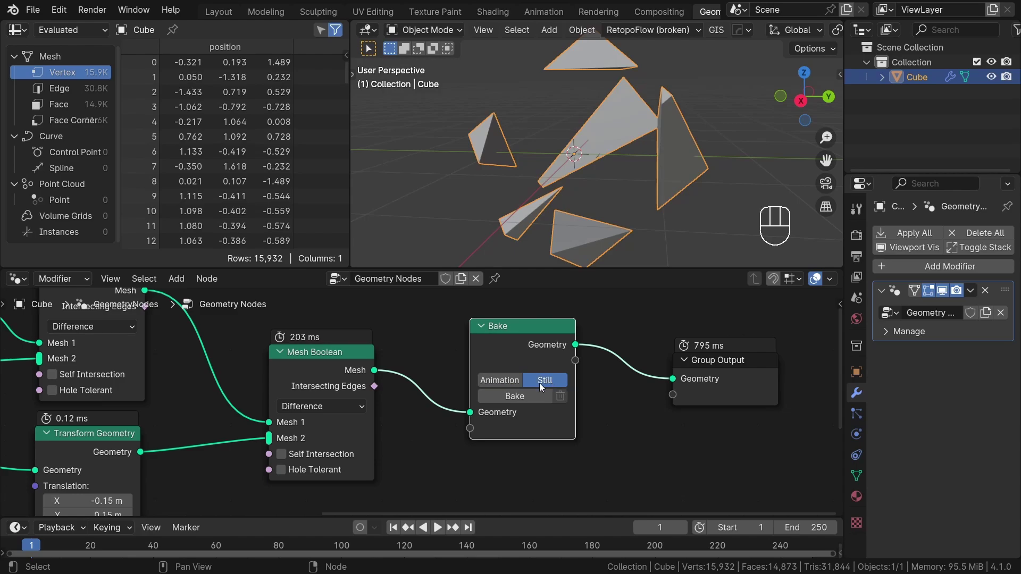
click(518, 411)
drag(520, 399, 592, 432)
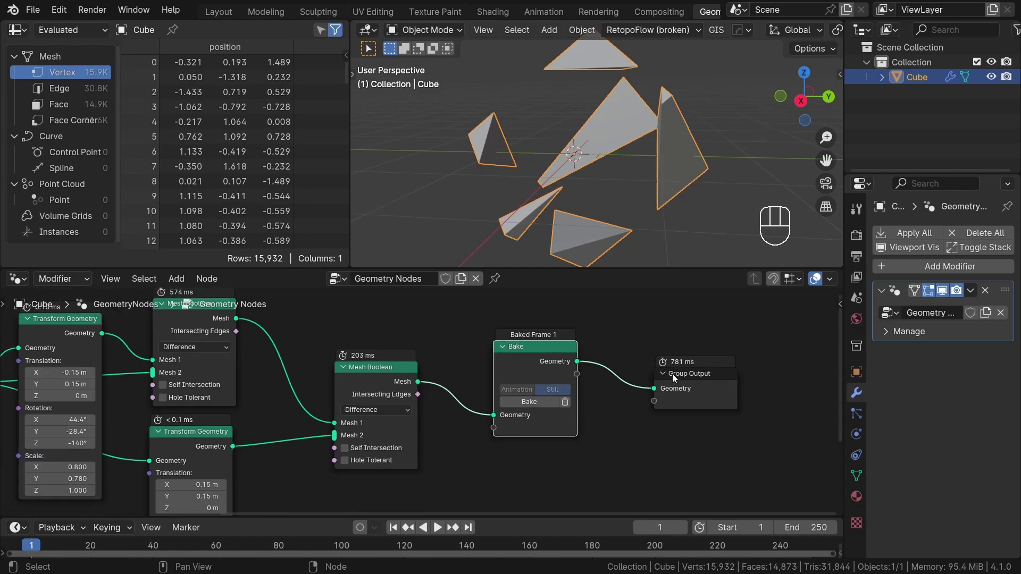
click(700, 397)
middle_click(504, 351)
click(680, 381)
- Add a Set Position node after the Bake with zero offset
key(shift+a)
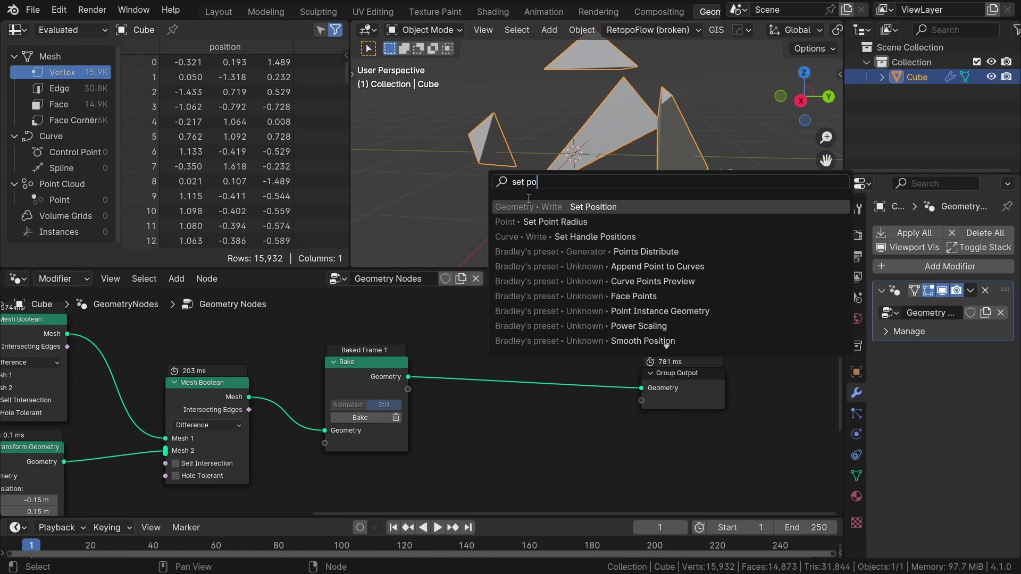
key(shift+a)
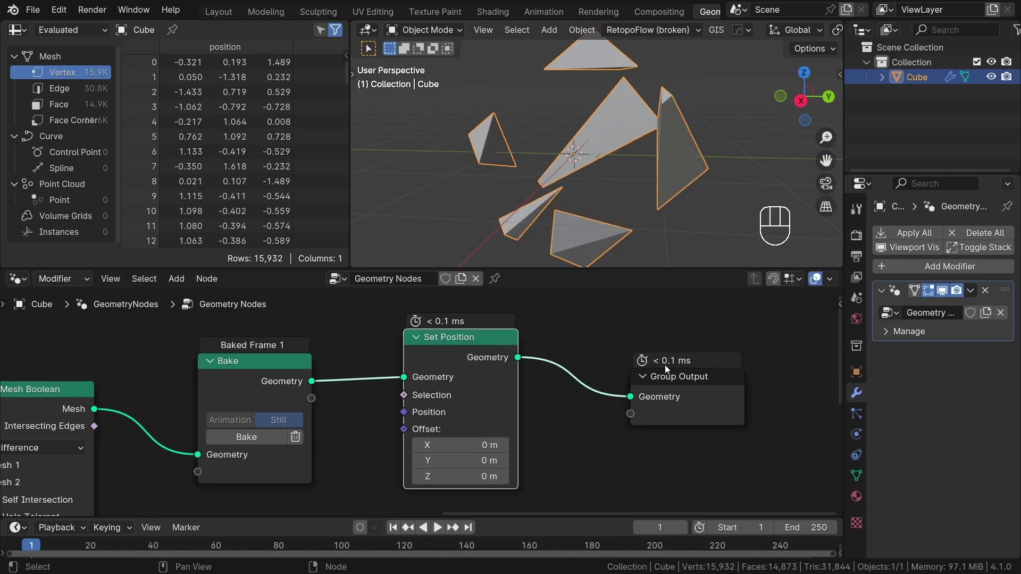
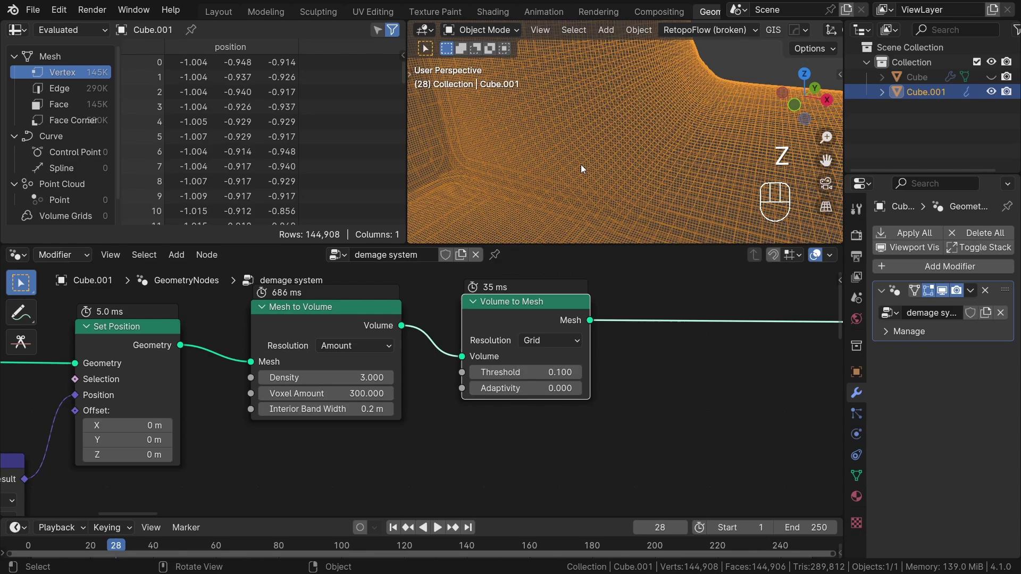
- Bypass and reconnect the final remesh to compare the rounded stepped block at about 145K vertices
drag(367, 347, 518, 326)
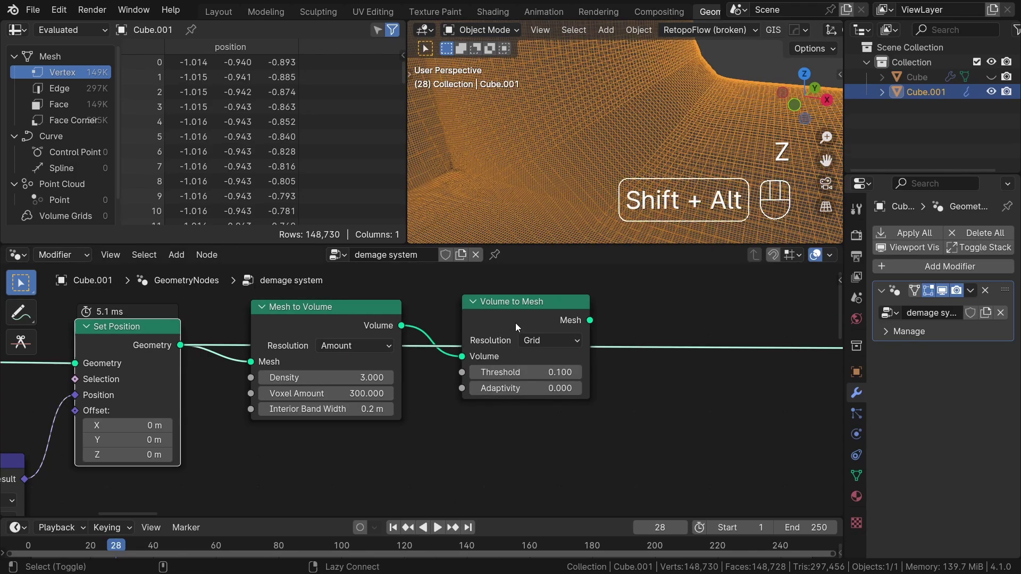
click(400, 343)
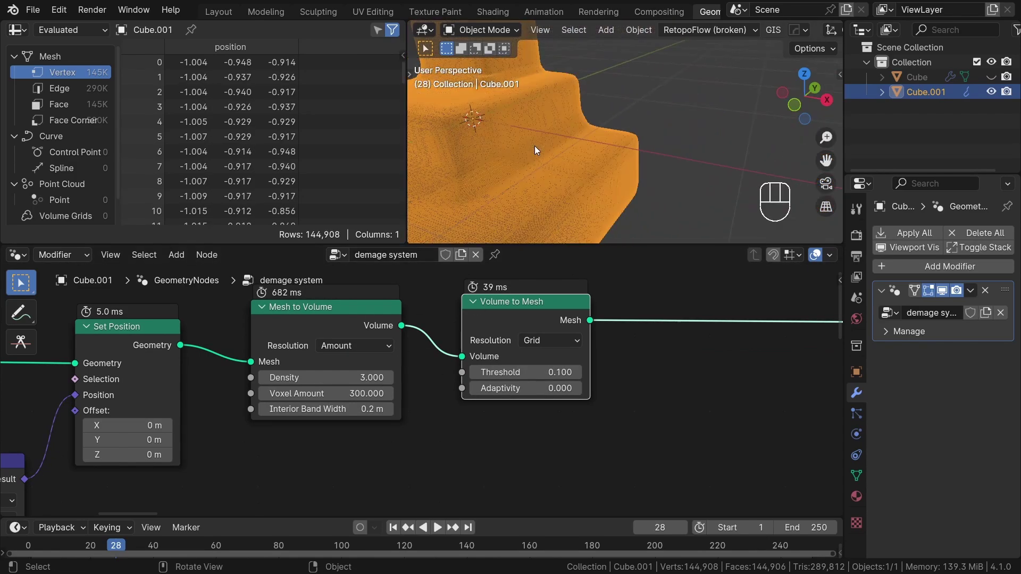
middle_click(546, 147)
drag(587, 149, 617, 149)
- Add a Noise Texture and a new Set Position after the final remesh
key(z)
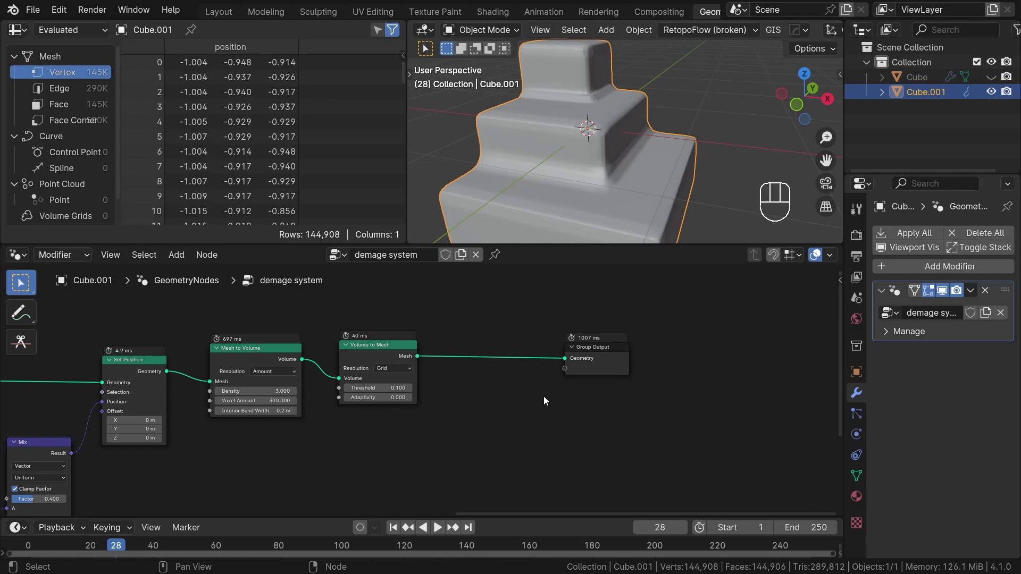
click(599, 375)
drag(734, 363, 758, 371)
click(629, 401)
drag(556, 376, 545, 381)
key(shift+a)
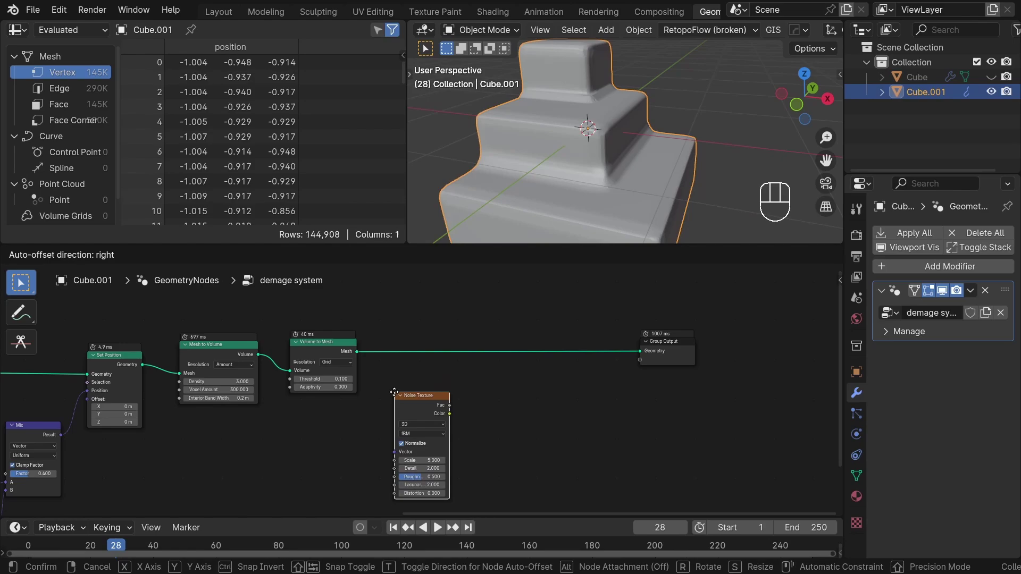
click(506, 406)
drag(404, 357, 339, 386)
click(439, 351)
middle_click(597, 159)
middle_click(573, 381)
- Add Normal and Vector Math Scale nodes and wire the noise-scaled normals into the position offset
key(shift+a)
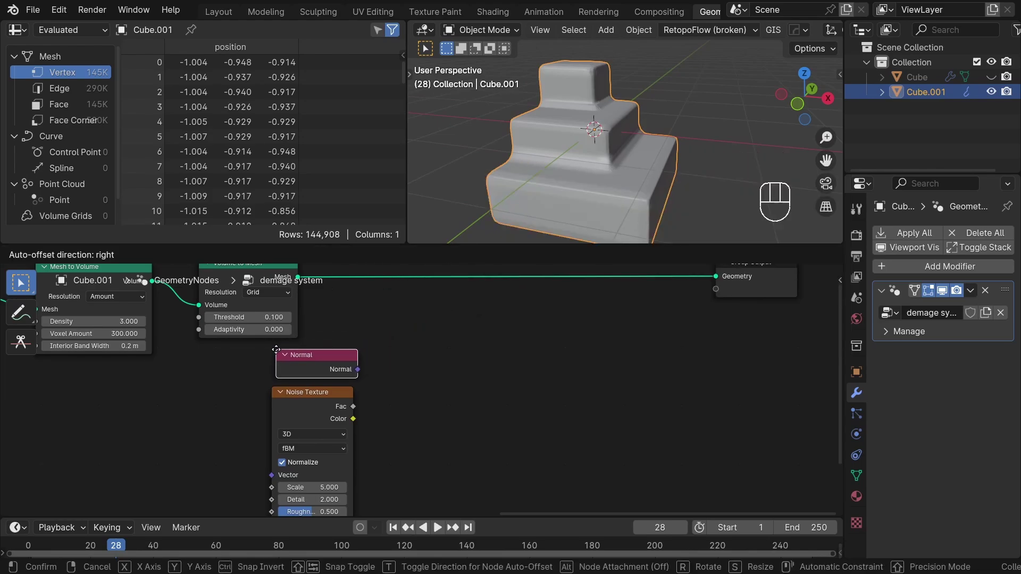
click(317, 395)
drag(383, 370, 388, 336)
key(g)
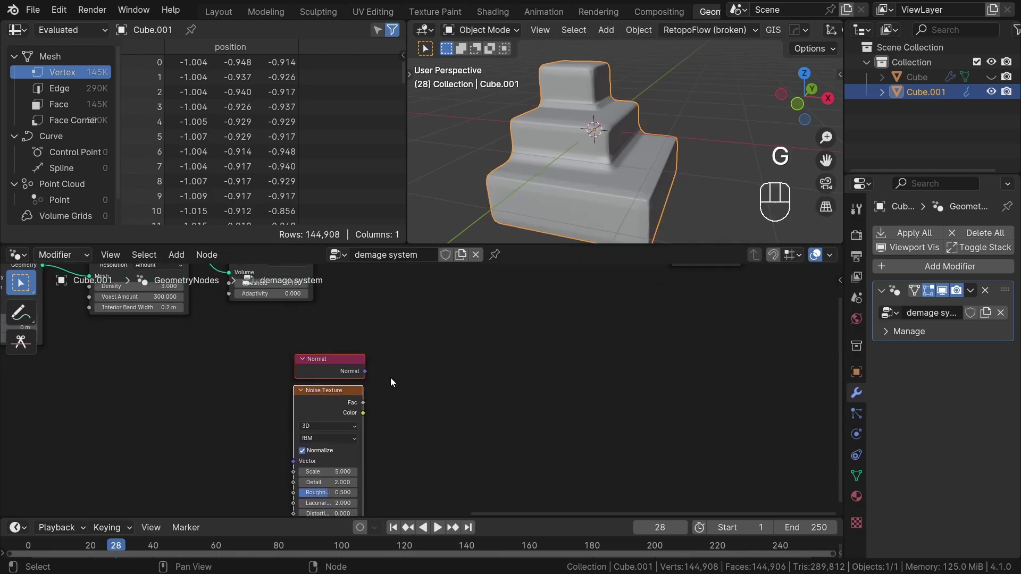
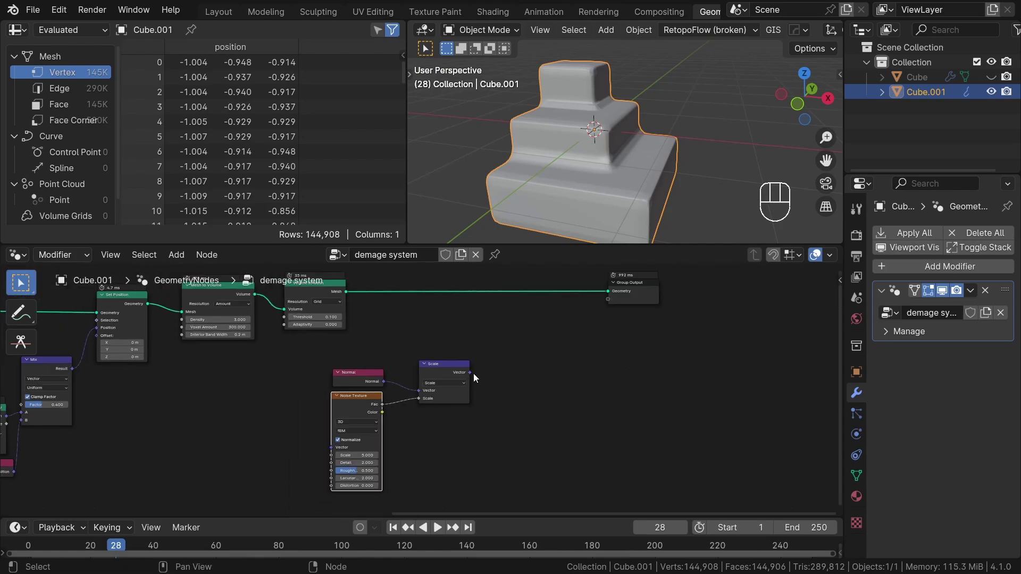
middle_click(442, 403)
double_click(617, 326)
key(shift+a)
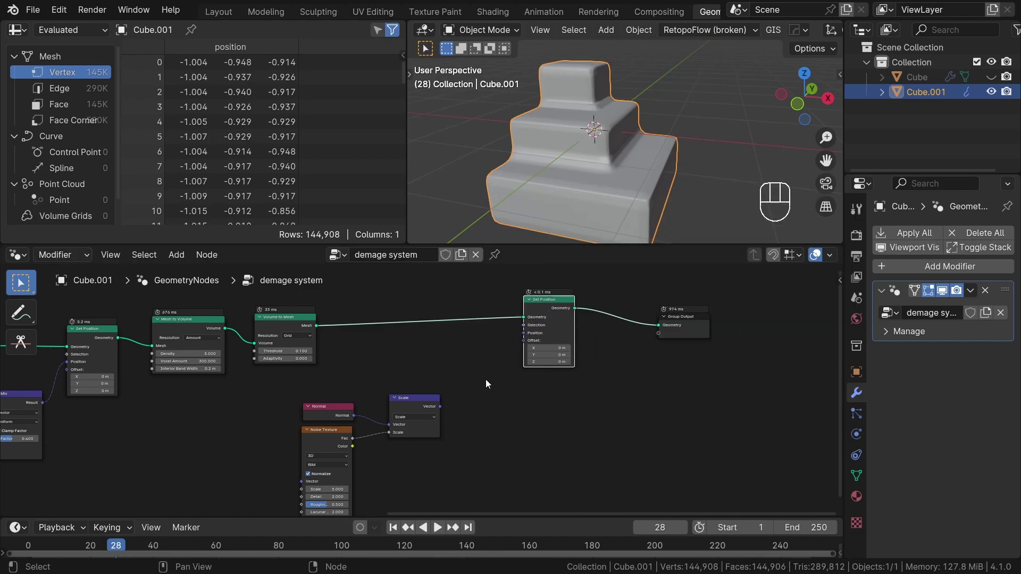
drag(438, 411, 512, 391)
- Switch the noise to 4D with scale 2 and duplicate the vector Scale node before the offset
drag(590, 168, 664, 162)
drag(650, 161, 567, 158)
middle_click(485, 401)
click(400, 393)
key(shift+d)
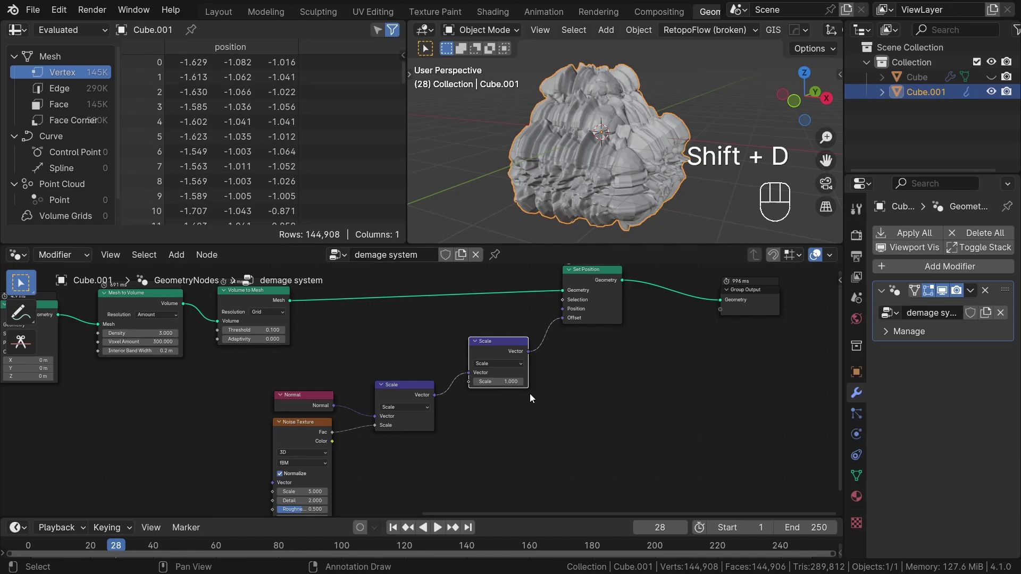
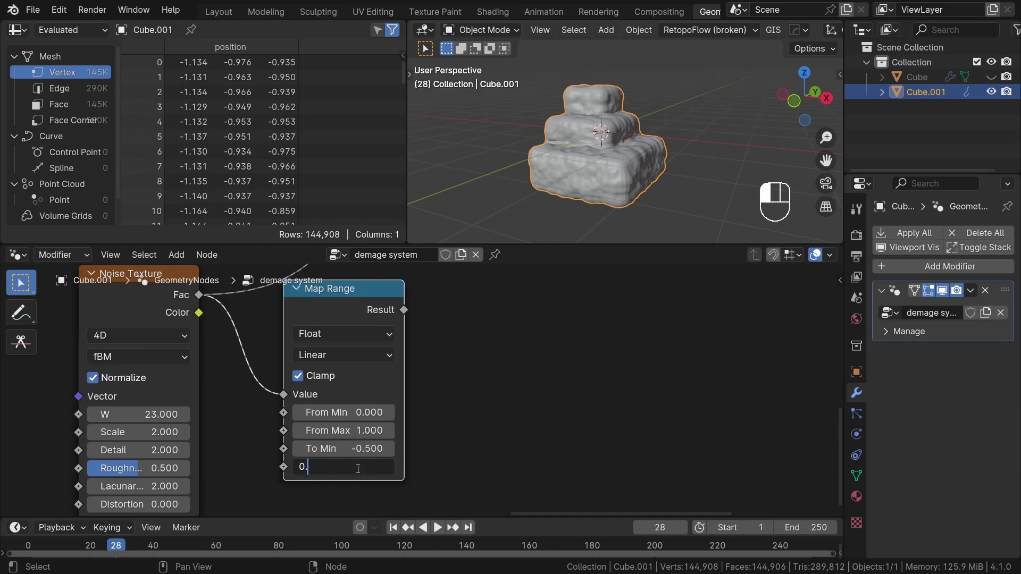
- Add a Map Range remapping the noise factor from 0–1 to -0.5–0.5
middle_click(417, 437)
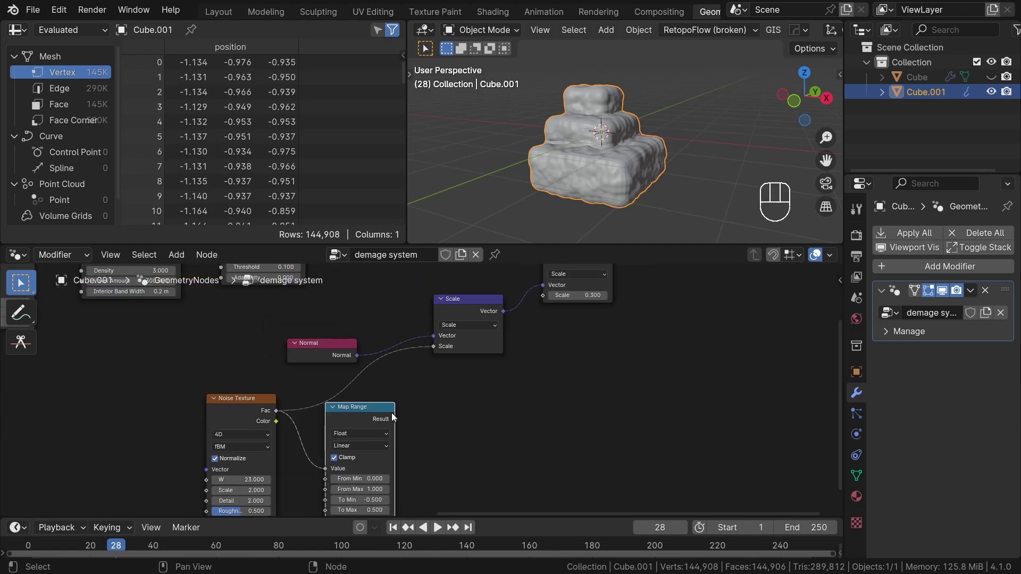
- Connect the Map Range result to the Scale input so bumps dent inward and outward
drag(431, 384, 479, 382)
drag(634, 141, 625, 149)
middle_click(638, 131)
middle_click(632, 126)
middle_click(533, 412)
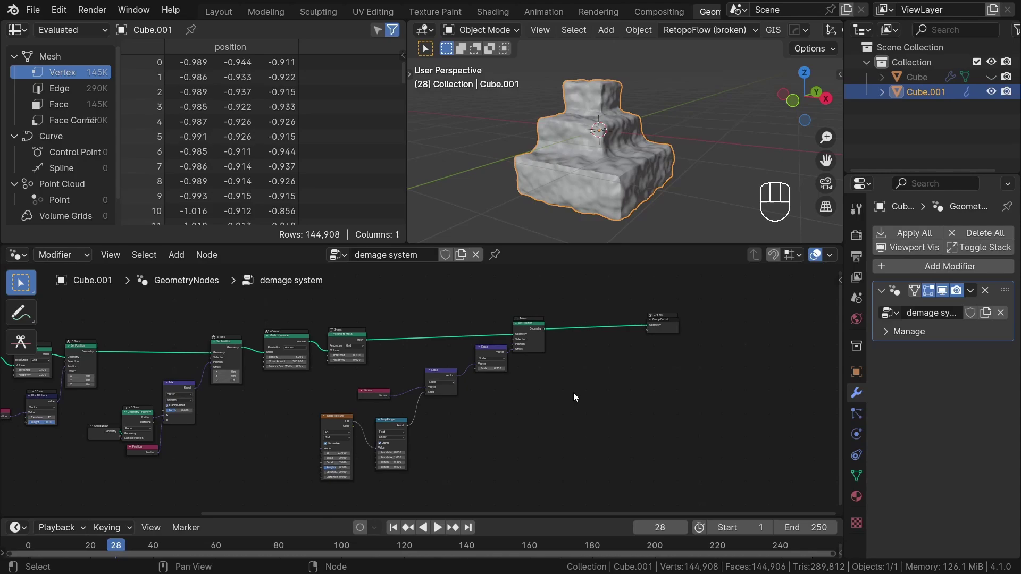
- Reframe the node tree on its right side and save the file with Ctrl+S
drag(577, 384, 559, 392)
drag(640, 337, 704, 343)
click(619, 363)
key(ctrl+s)
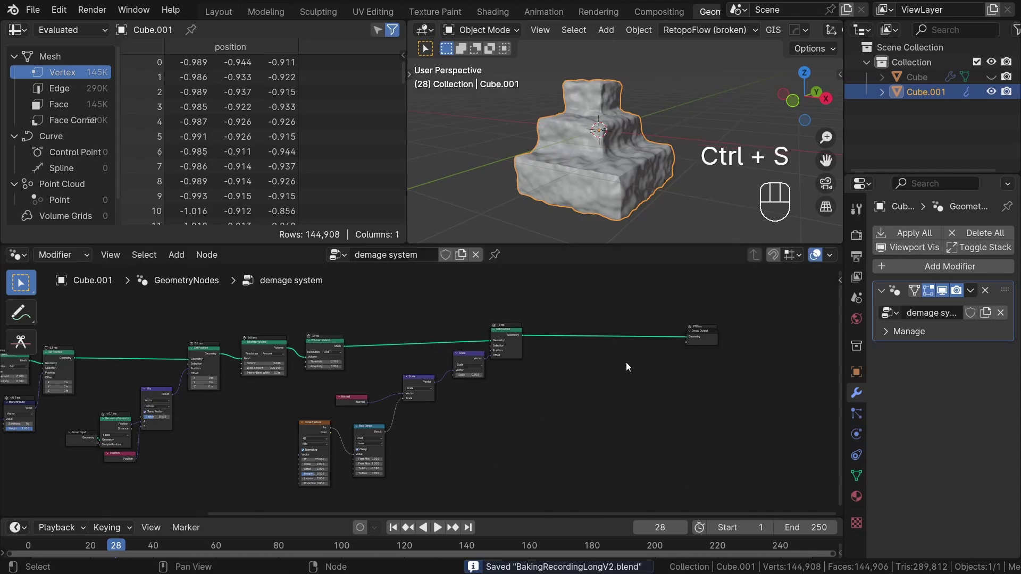
drag(614, 362, 569, 367)
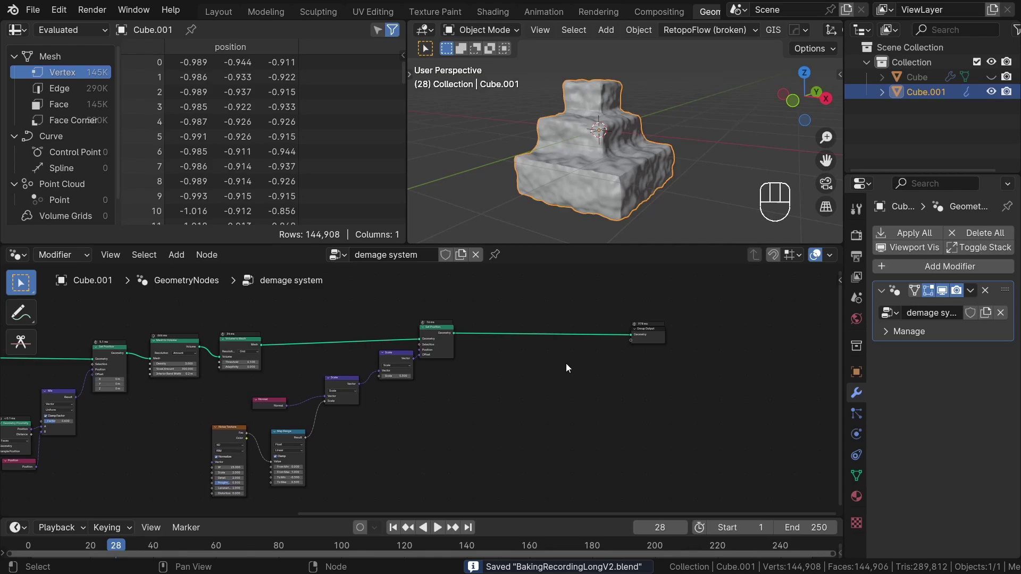
- Add a Mesh Boolean Intersect with self intersection, fed by the displaced mesh and original group input
key(shift+a)
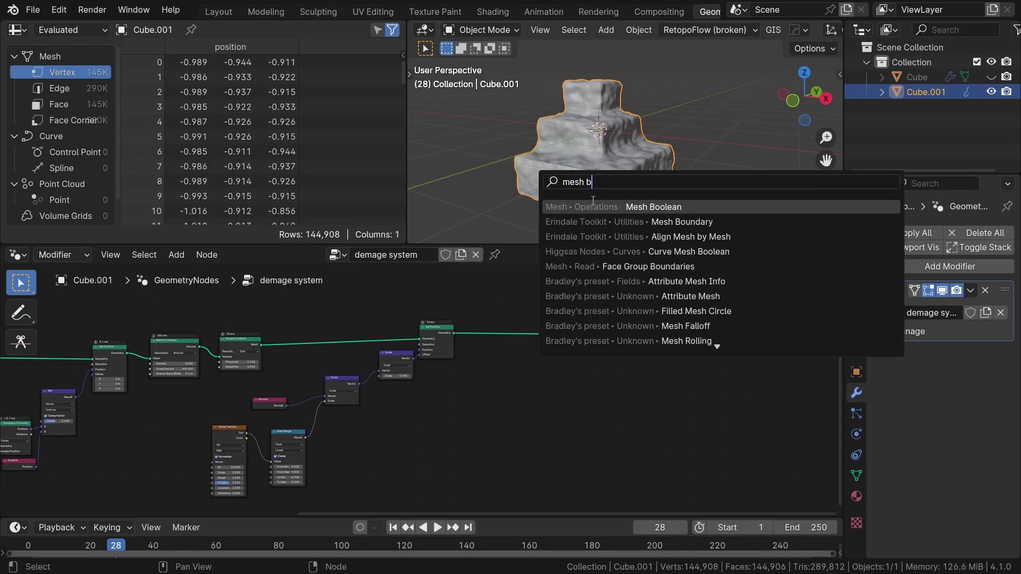
click(485, 358)
drag(580, 365, 574, 391)
key(shift+a)
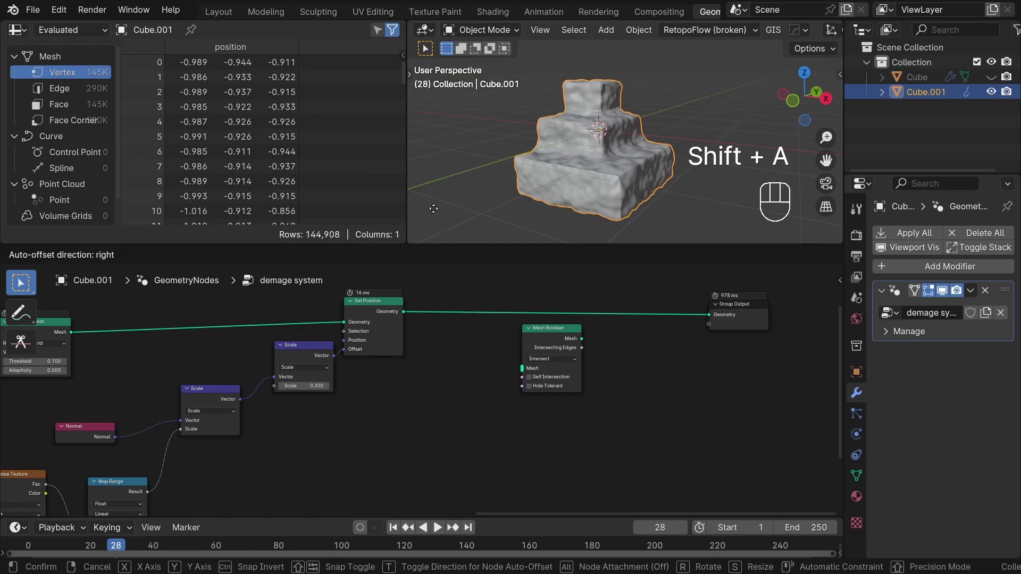
drag(413, 382, 516, 395)
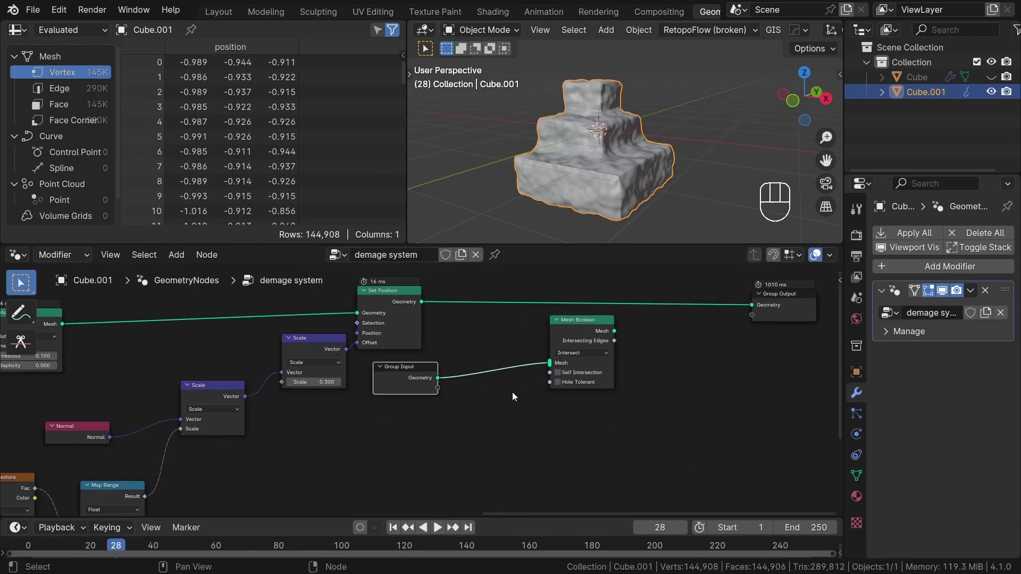
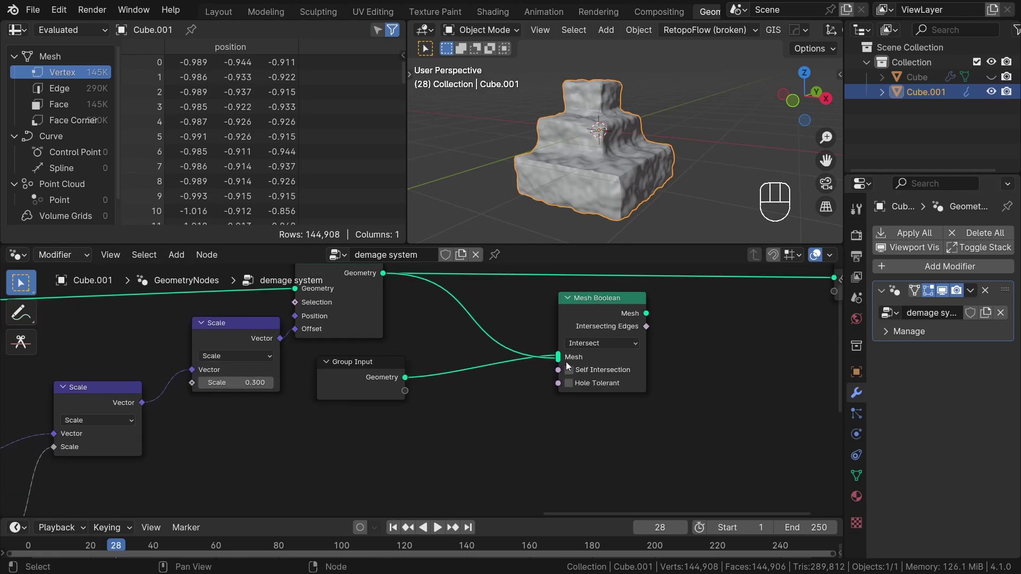
click(571, 373)
drag(659, 403, 540, 368)
drag(541, 368, 675, 358)
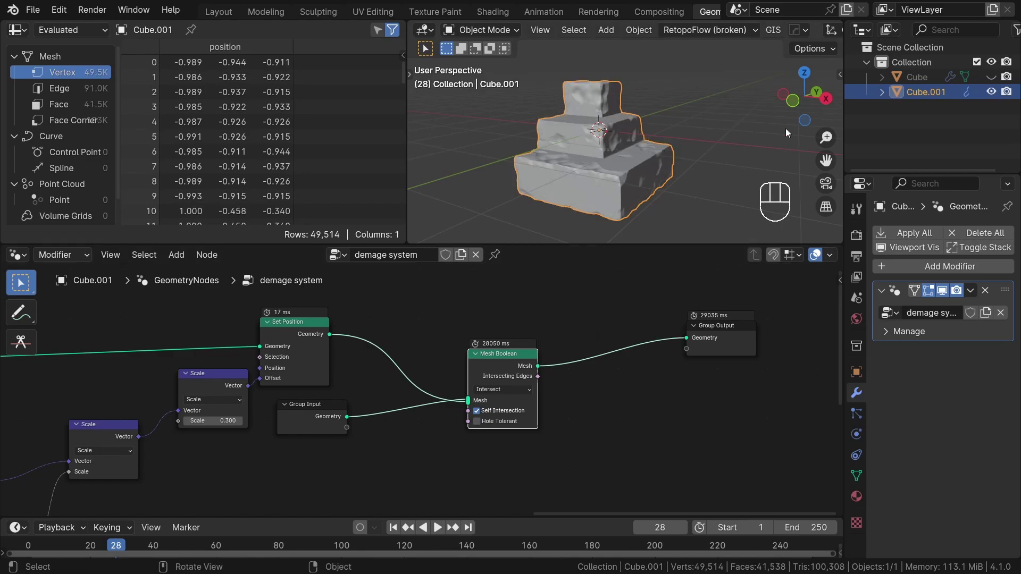
- Send the intersect result to the Group Output and inspect the carved step edges
drag(634, 135, 580, 147)
drag(572, 182, 740, 244)
click(740, 245)
drag(681, 35, 625, 162)
drag(713, 308, 682, 317)
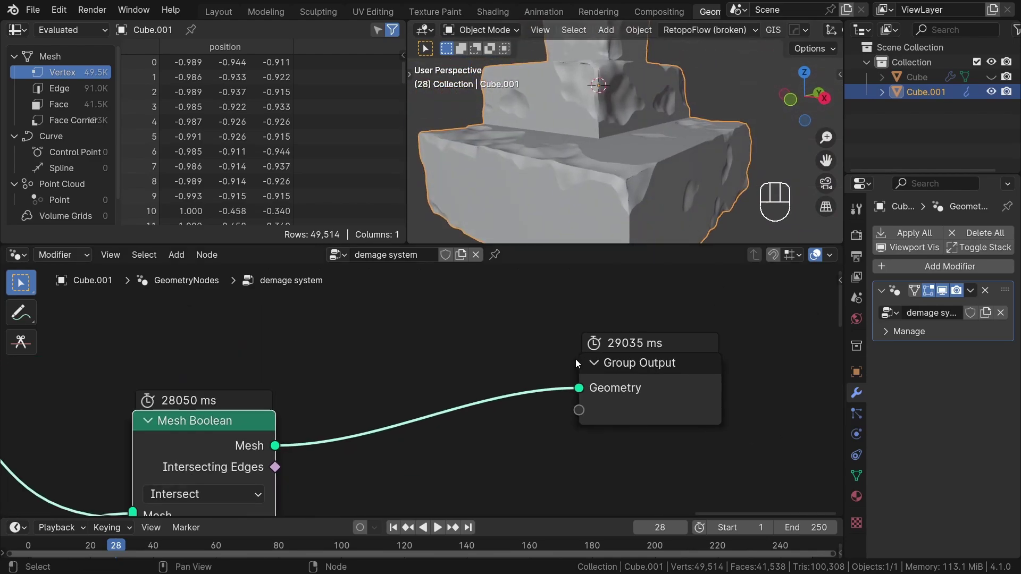
click(577, 452)
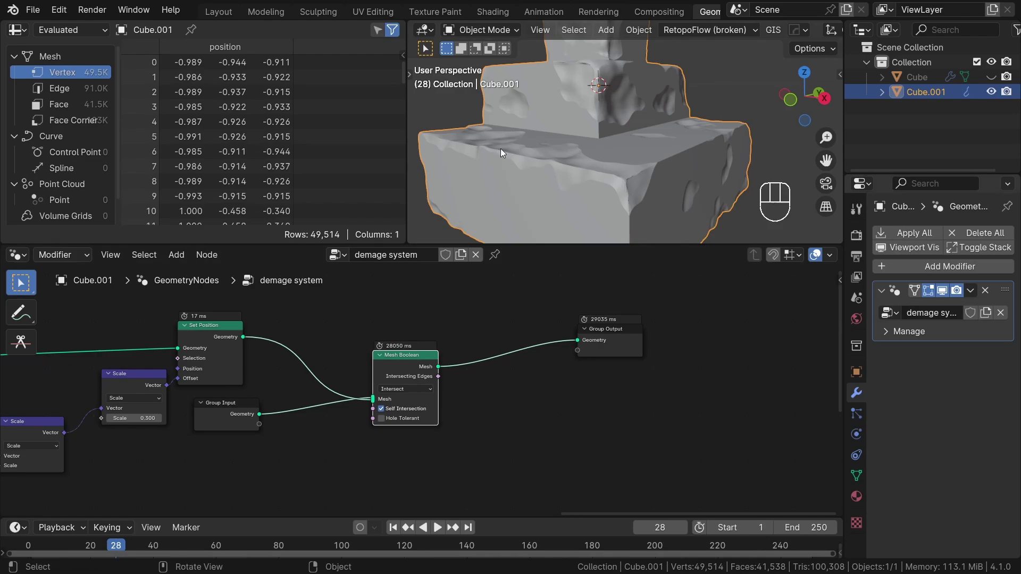
click(587, 144)
middle_click(601, 144)
drag(589, 147, 567, 164)
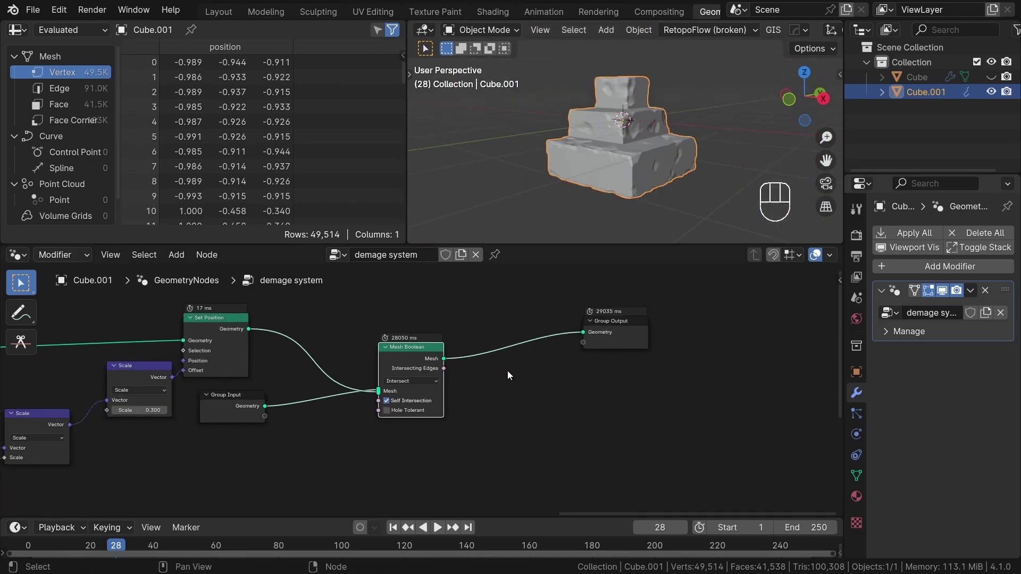
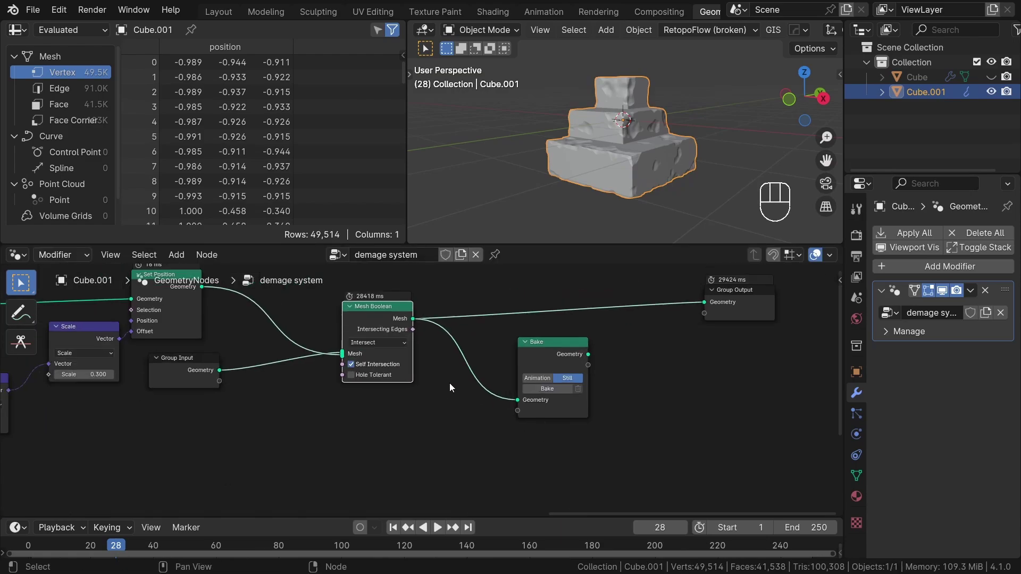
- Bake the Mesh Boolean result at frame 28 and feed the baked geometry on to the rest of the tree
drag(562, 382, 537, 411)
click(582, 393)
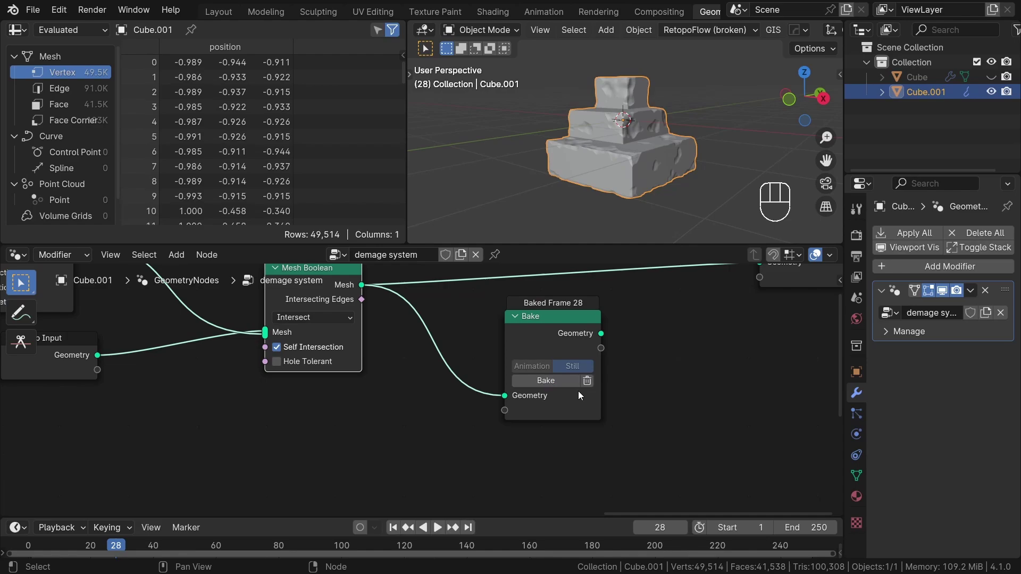
middle_click(587, 344)
drag(628, 145, 629, 160)
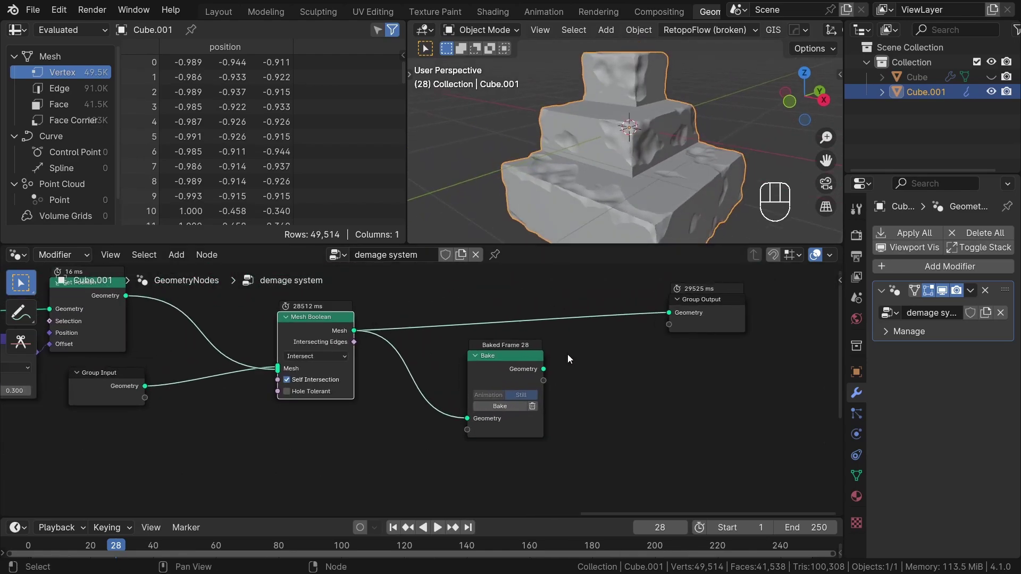
click(491, 398)
drag(576, 378, 661, 327)
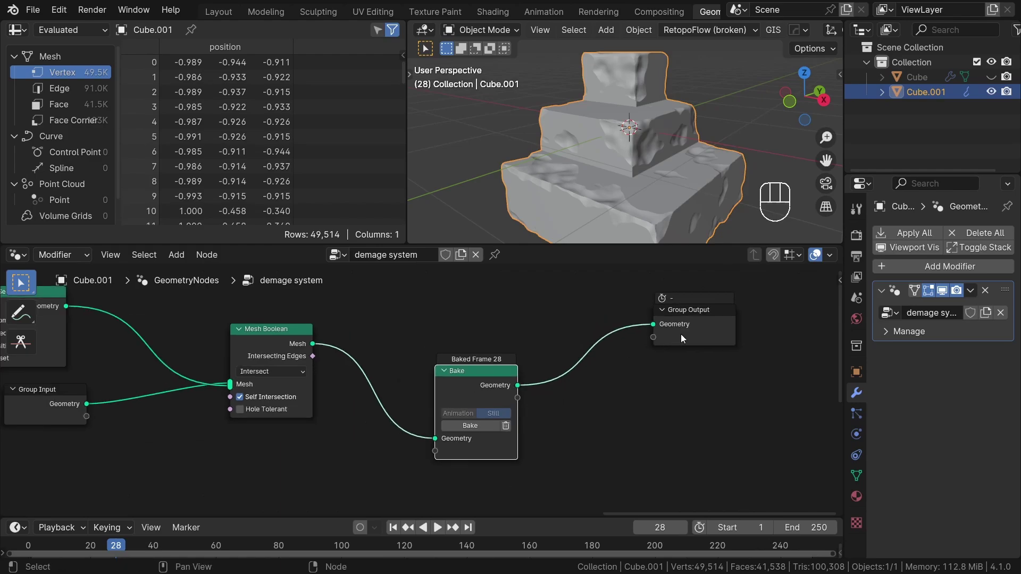
- Tidy the layout so the Bake node sits next to the boolean and the whole chain is in view
click(709, 359)
click(627, 419)
drag(647, 194, 630, 189)
drag(478, 374, 410, 336)
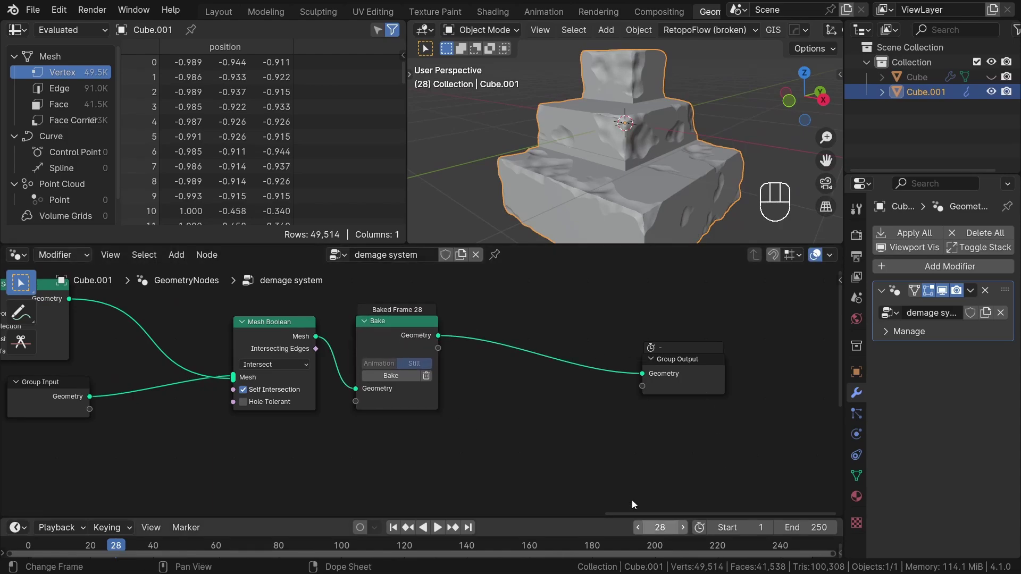
middle_click(488, 393)
drag(555, 405, 687, 401)
middle_click(671, 402)
key(shift+a)
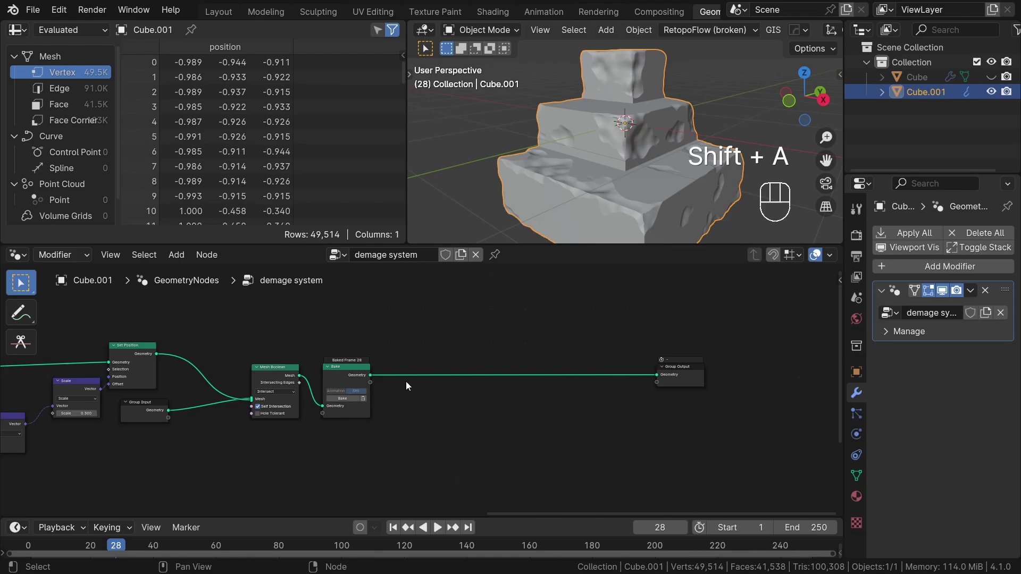
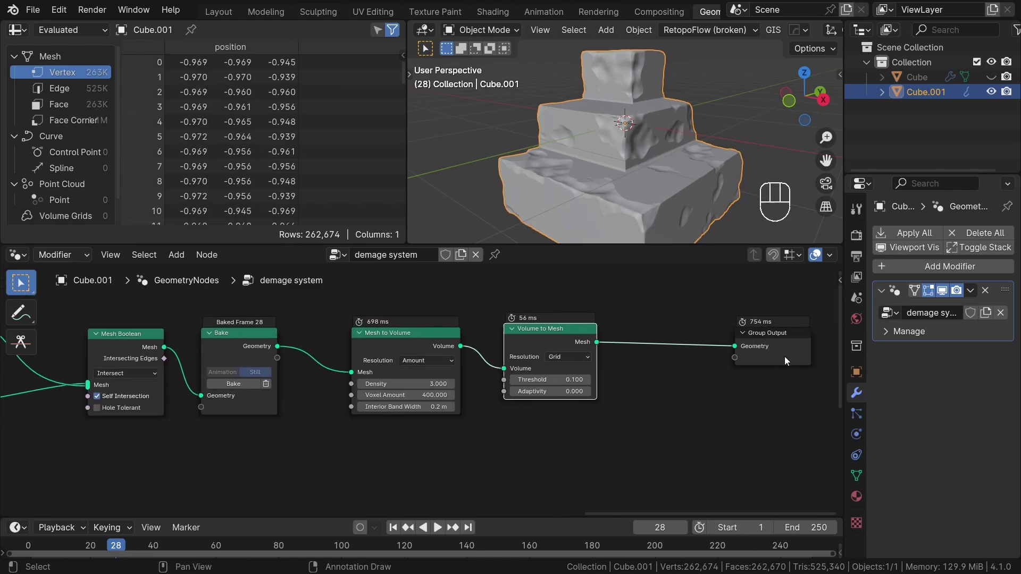
- Route the baked stairs through Mesh to Volume (400 voxels) and Volume to Mesh into the output, checking density in wireframe
drag(427, 389, 383, 395)
click(541, 362)
key(z)
drag(604, 169, 619, 167)
key(z)
middle_click(674, 186)
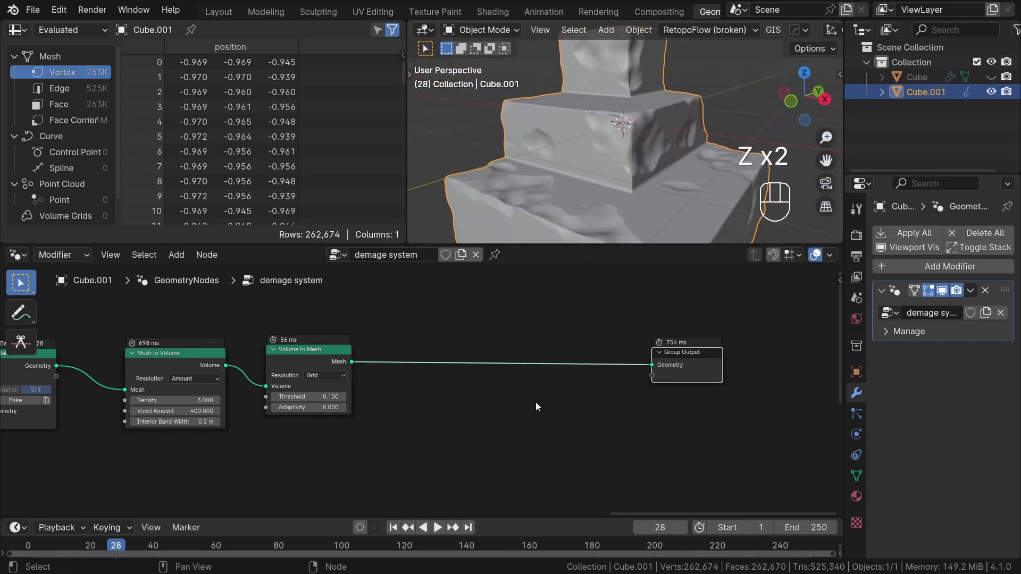
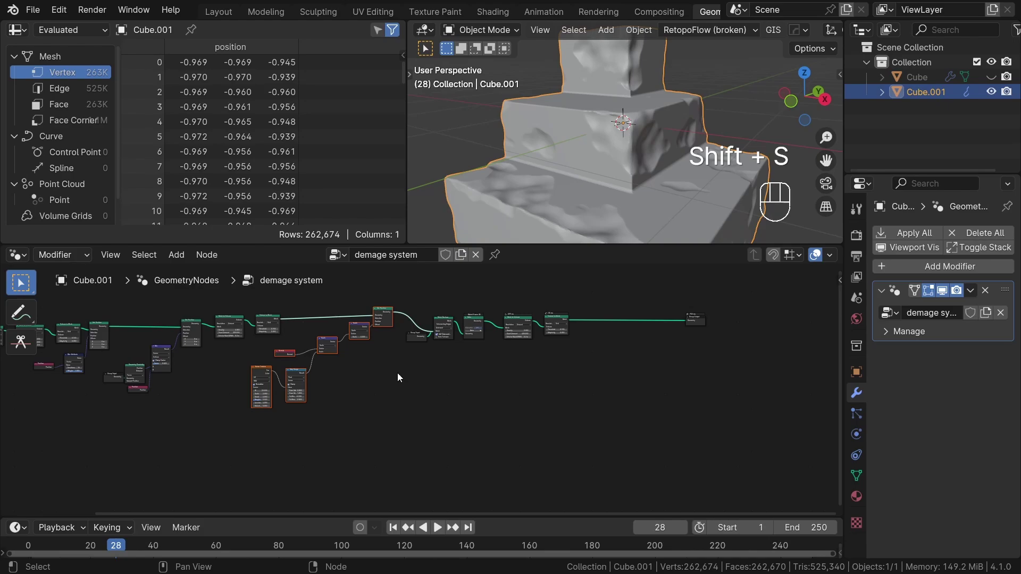
- Duplicate the noise displacement group to the right and lower the first layer's normal Scale to 0.090
key(shift+d)
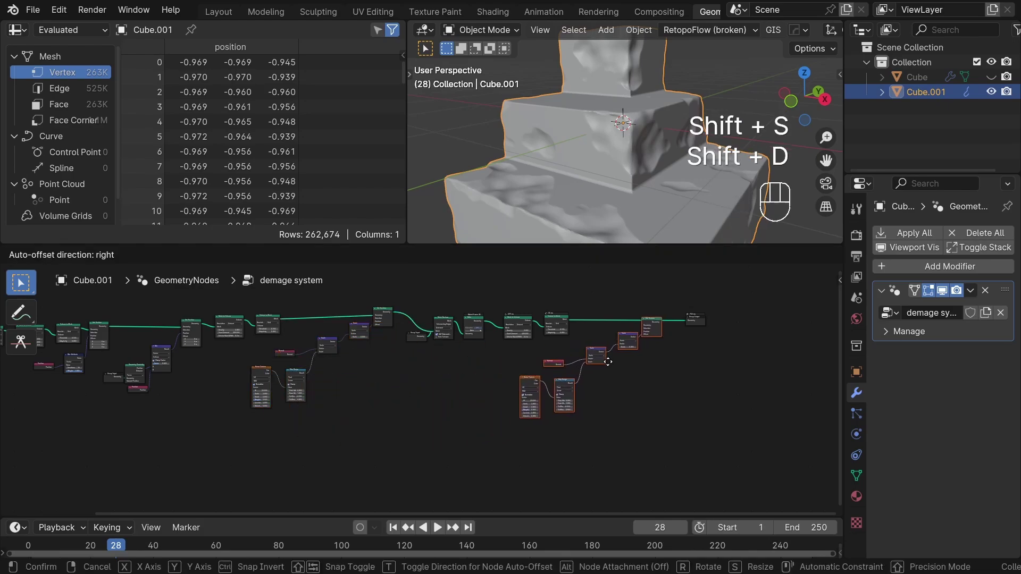
click(749, 367)
click(619, 320)
click(734, 319)
click(598, 322)
click(596, 349)
drag(400, 327, 583, 338)
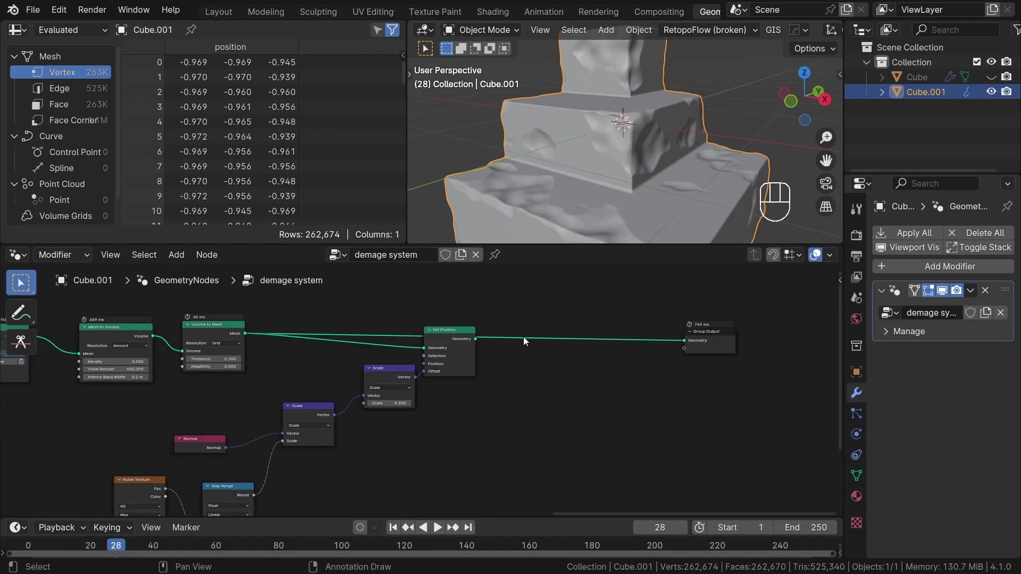
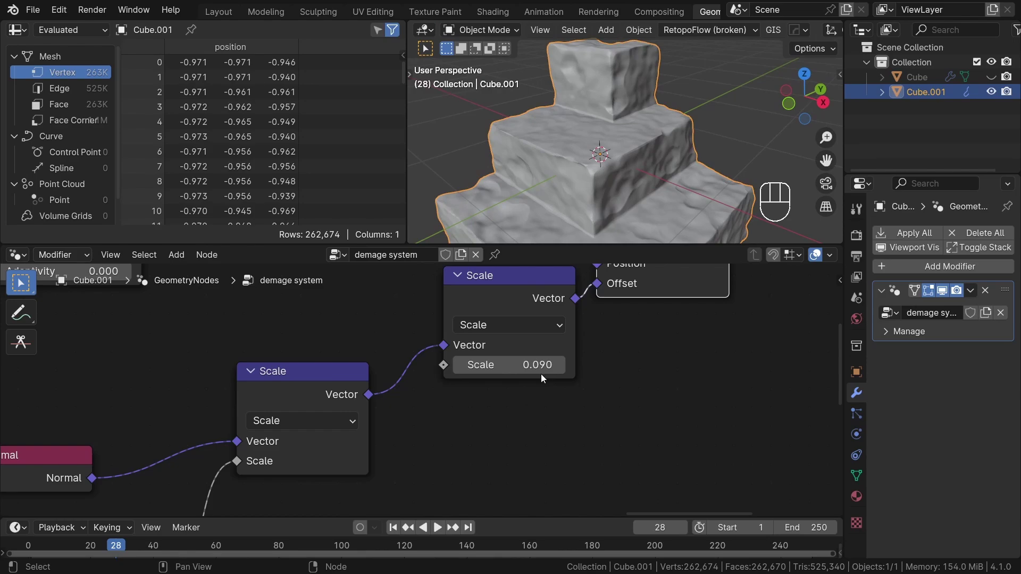
middle_click(618, 138)
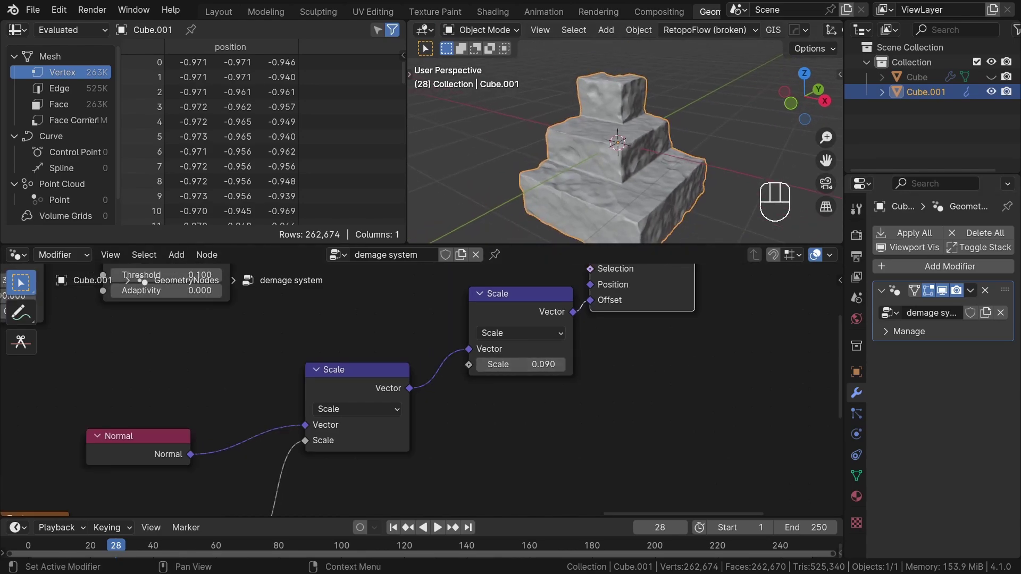
middle_click(664, 157)
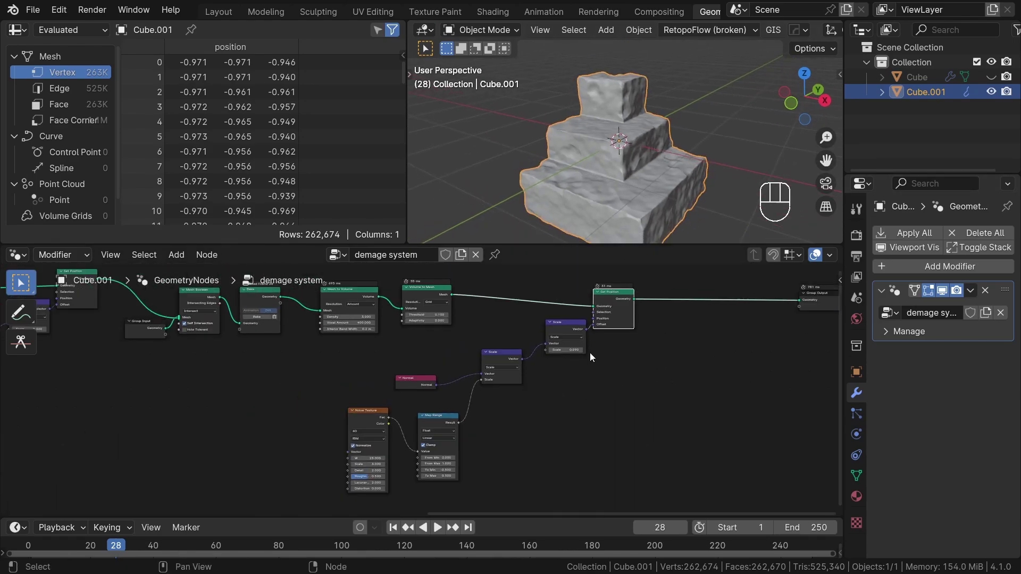
- Arrange the duplicated displacement group after the first one around its Set Position node
click(604, 459)
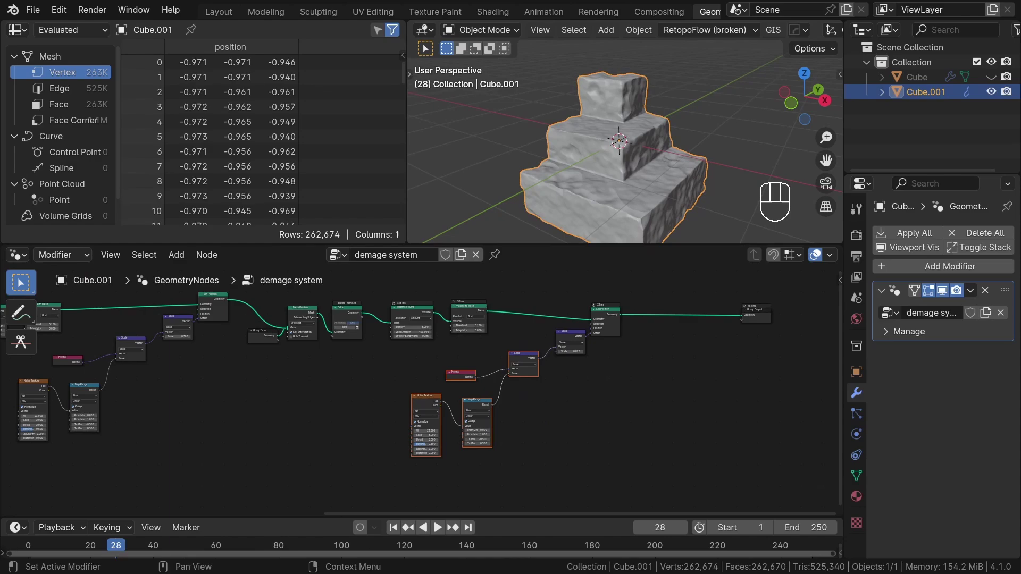
drag(503, 385, 628, 369)
middle_click(569, 358)
drag(620, 358, 657, 350)
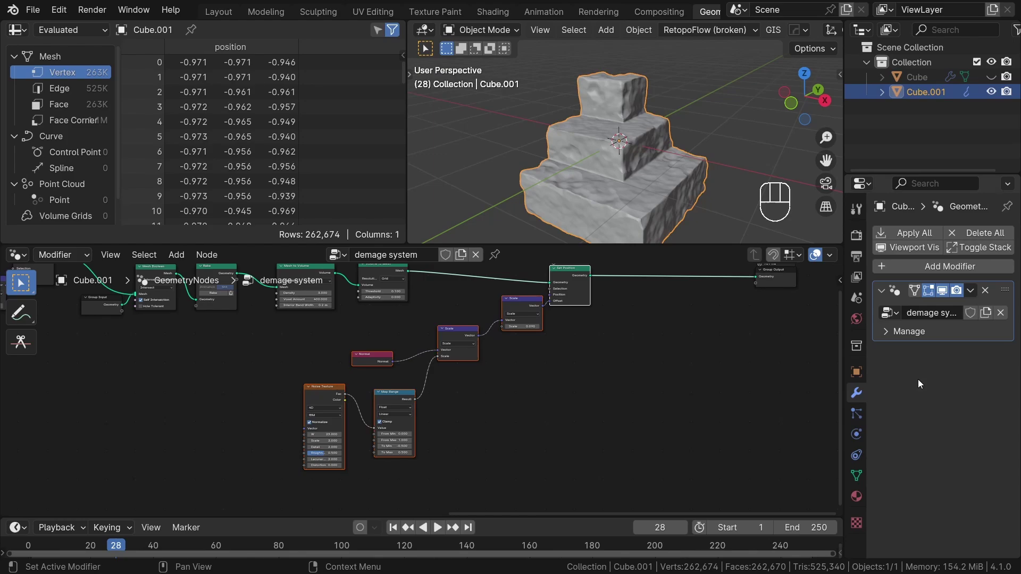
click(528, 358)
key(shift+d)
click(687, 302)
middle_click(622, 323)
drag(445, 324, 831, 304)
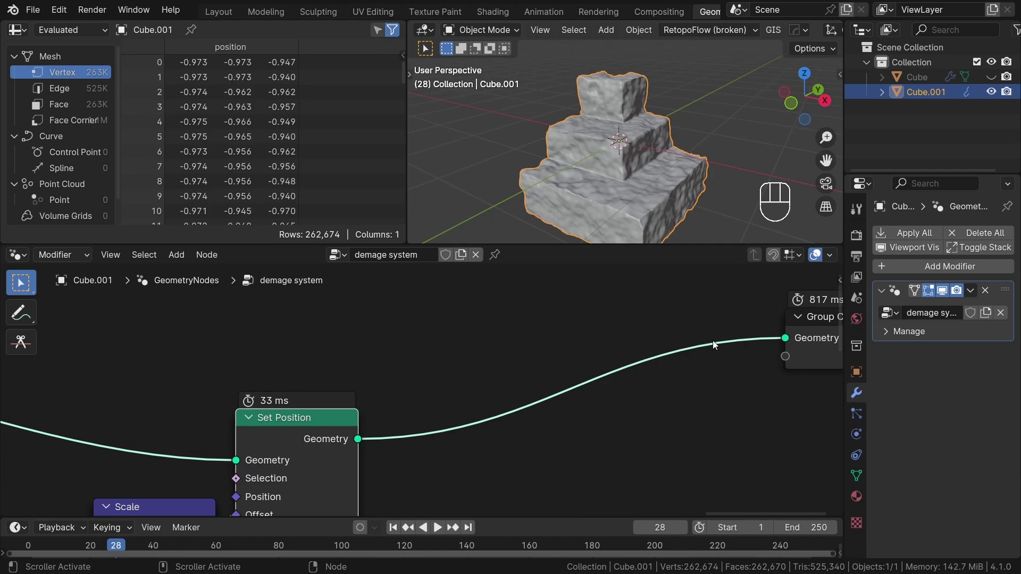
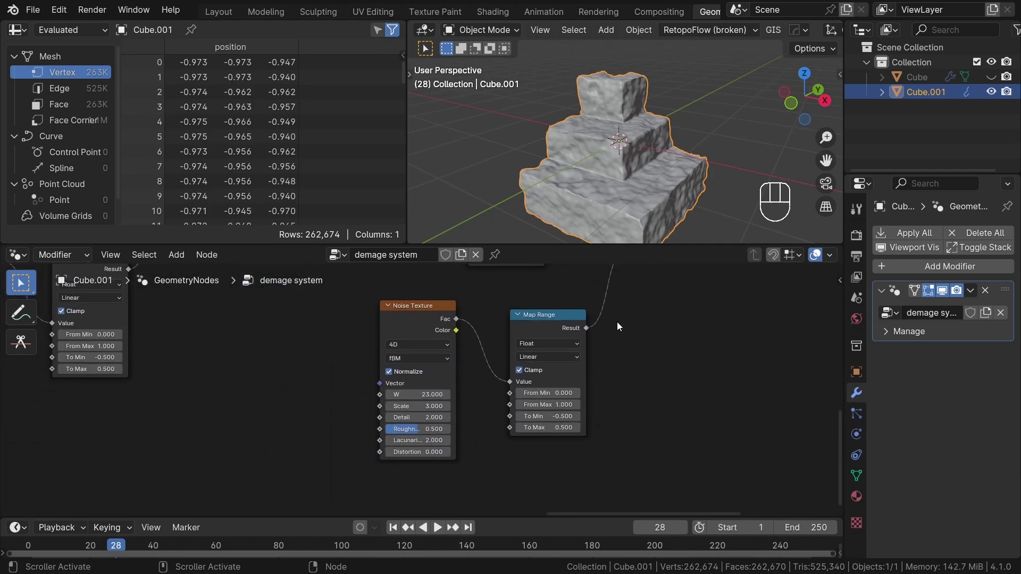
- Swap the second layer's Map Range for a Color Ramp and make its normal Scale negative so dents push inward
click(535, 335)
key(ctrl+x)
drag(458, 323, 545, 321)
key(r)
drag(636, 310, 554, 365)
middle_click(554, 364)
middle_click(580, 373)
drag(570, 325, 612, 453)
- Switch the second Noise Texture to Hetero Terrain and shift the ramp's black stop for patchier dents
click(423, 397)
drag(359, 358, 599, 433)
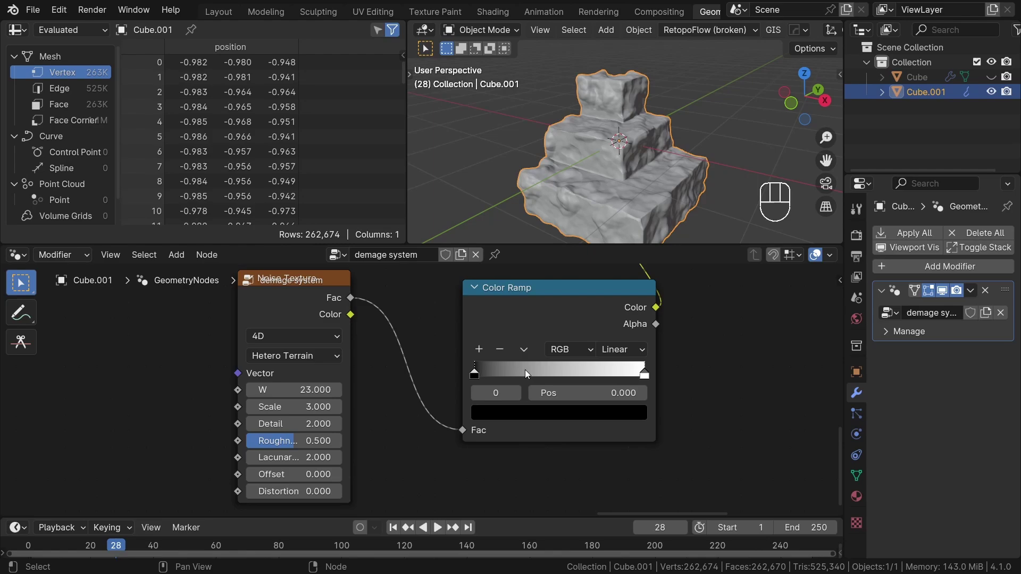
drag(533, 373, 648, 372)
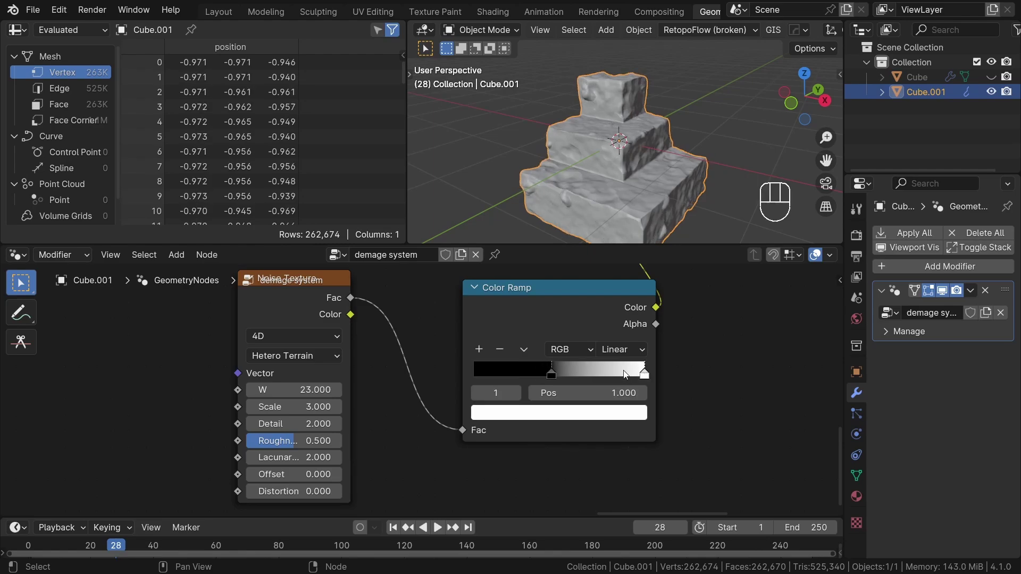
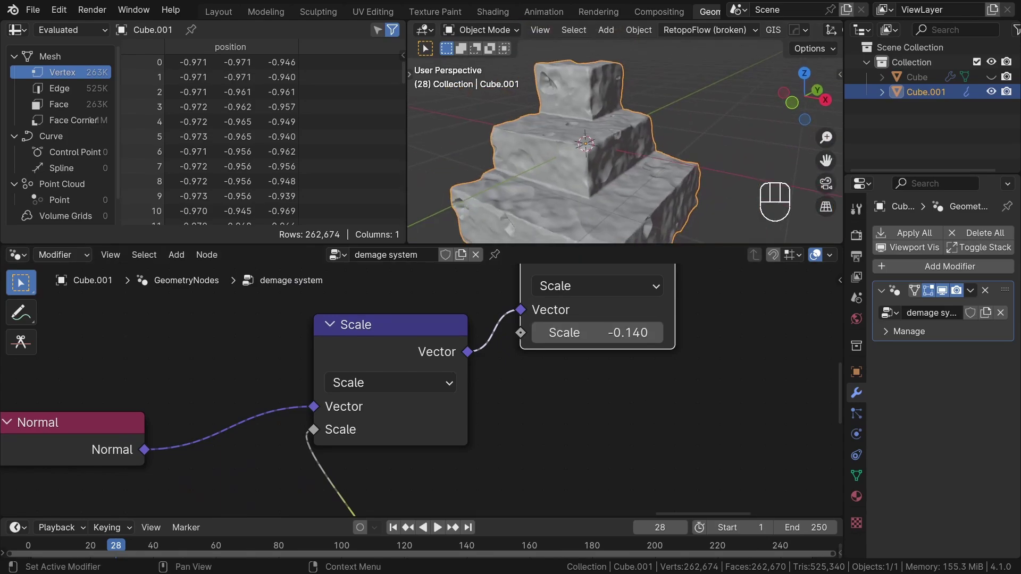
- Inspect the displaced staircase's mesh density in wireframe and back in solid shading
middle_click(475, 376)
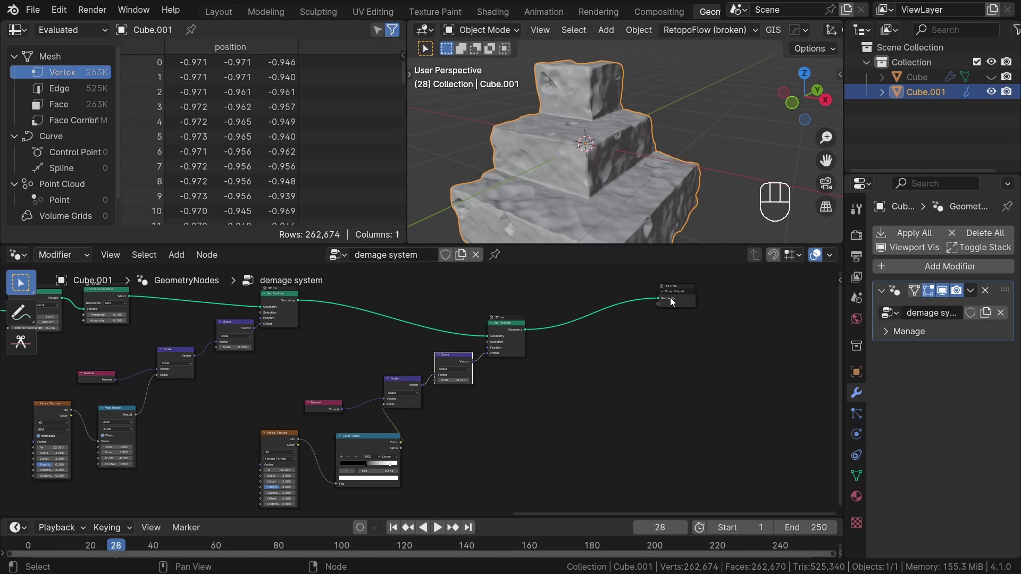
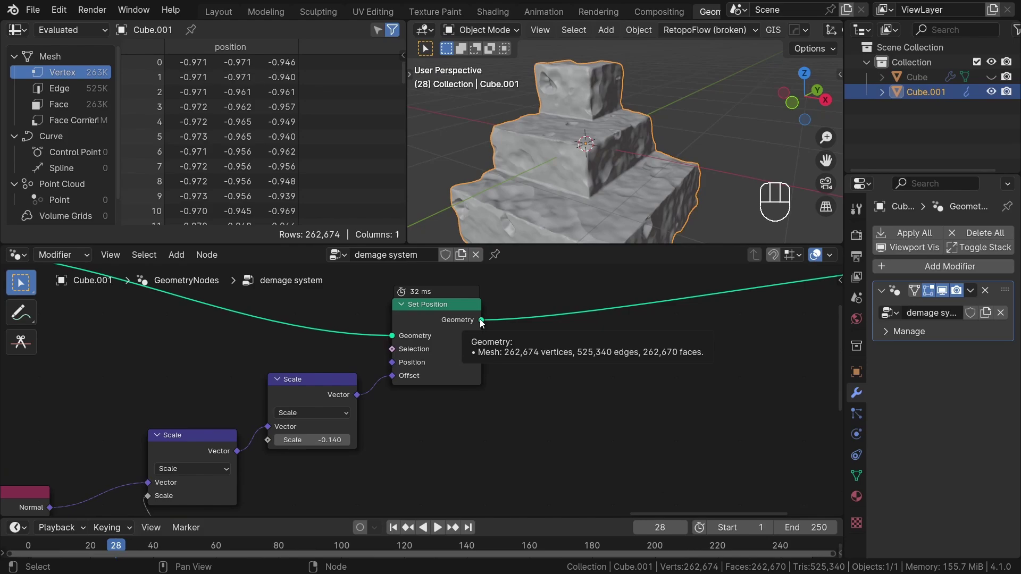
key(z)
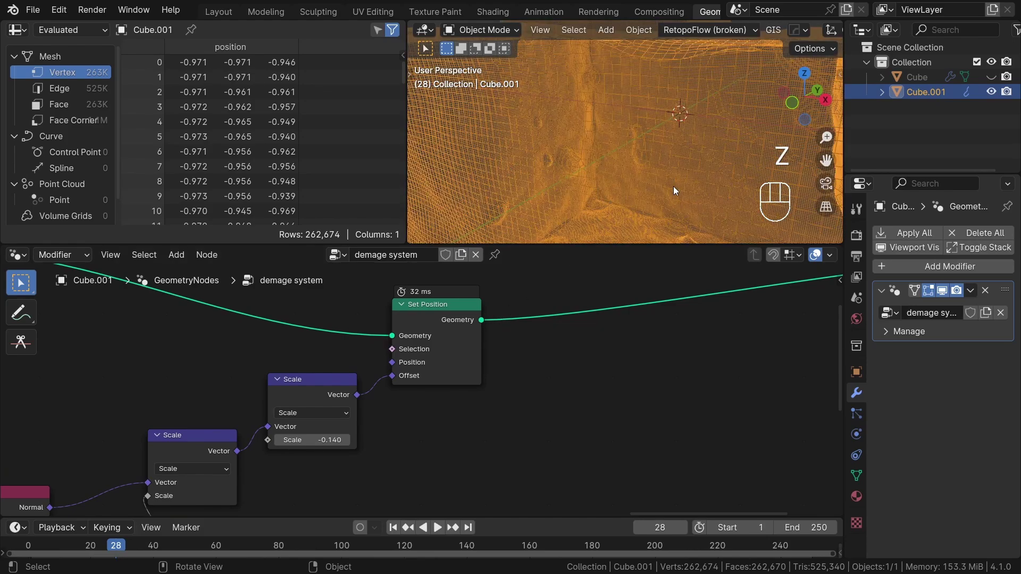
key(z)
middle_click(437, 371)
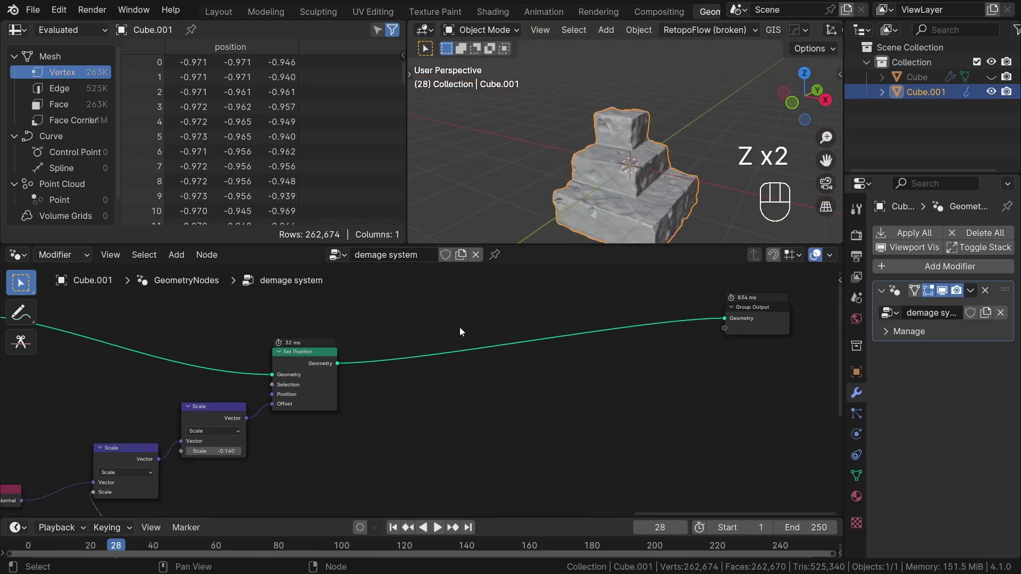
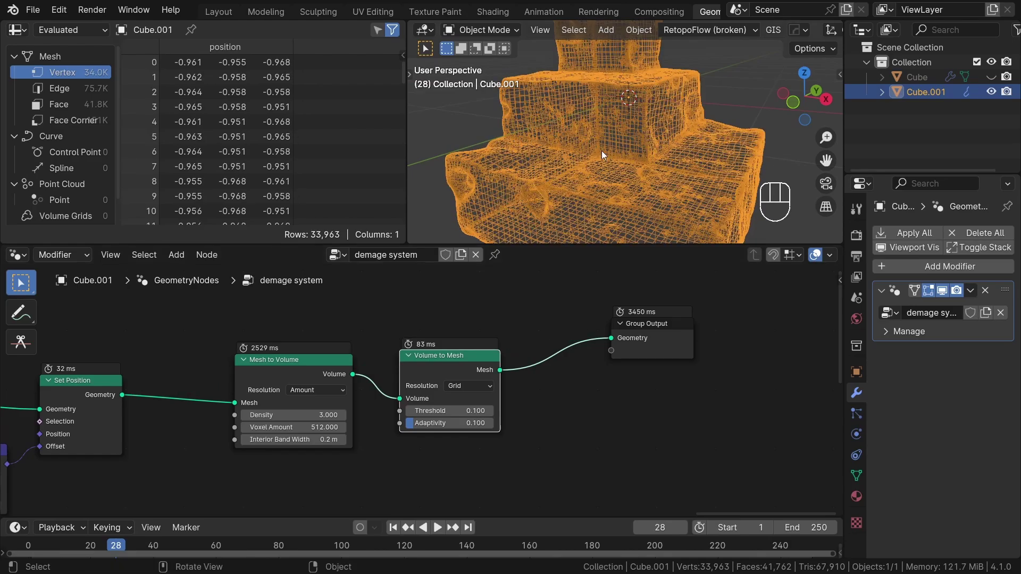
- Add a 512-voxel Mesh to Volume and Volume to Mesh pair (Threshold and Adaptivity 0.1) after Set Position, feeding Group Output
click(610, 135)
drag(614, 129, 591, 134)
key(z)
drag(629, 134, 646, 148)
drag(647, 164, 675, 144)
click(675, 144)
drag(670, 142, 632, 155)
click(468, 361)
- Search the add-node list for Set Shade Smooth to place before the Group Output
click(492, 363)
key(shift+a)
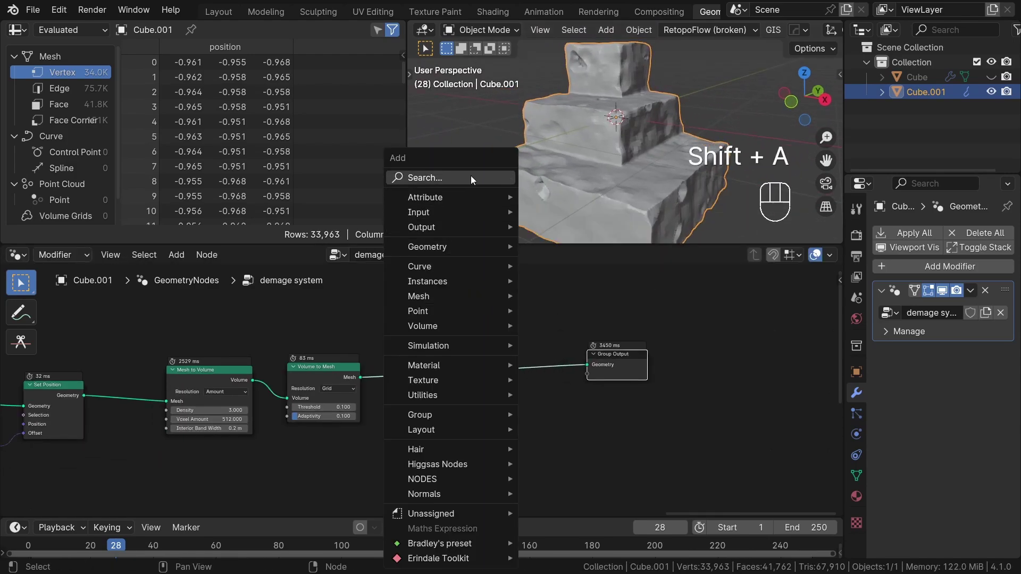
key(o)
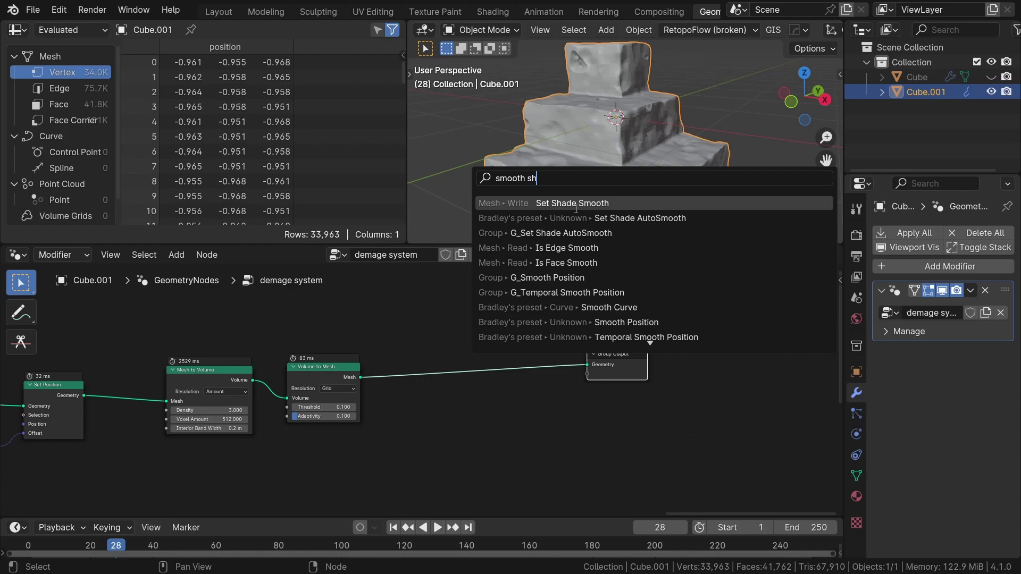